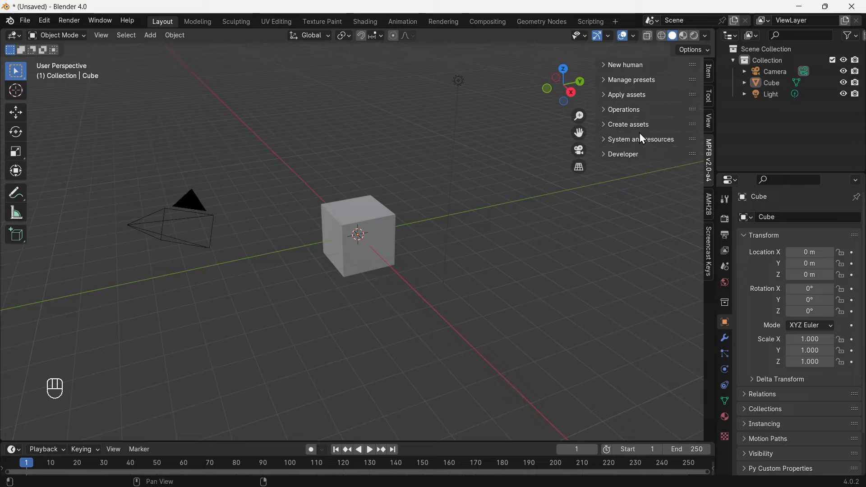
- Load the MakeHuman system assets pack from its zip file via Apply assets > Library Settings
{"action": "left_click", "coordinate": [632, 97]}
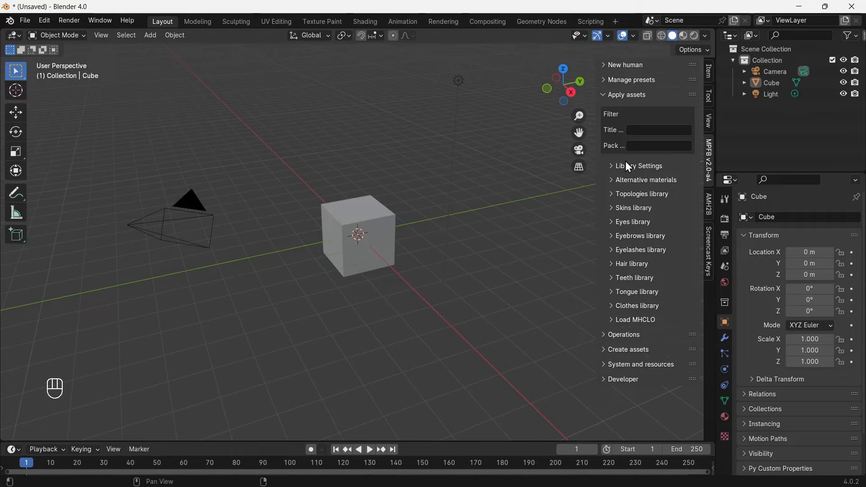
{"action": "left_click", "coordinate": [638, 170]}
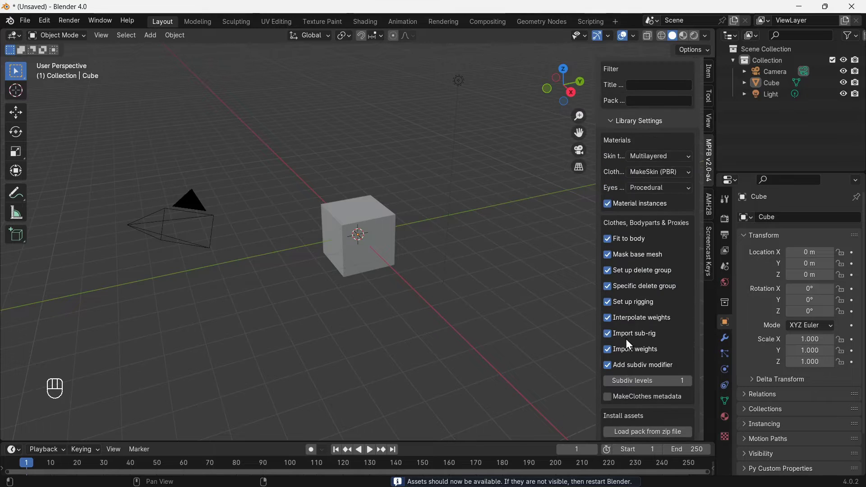
{"action": "left_click", "coordinate": [614, 171]}
{"action": "left_click", "coordinate": [606, 96]}
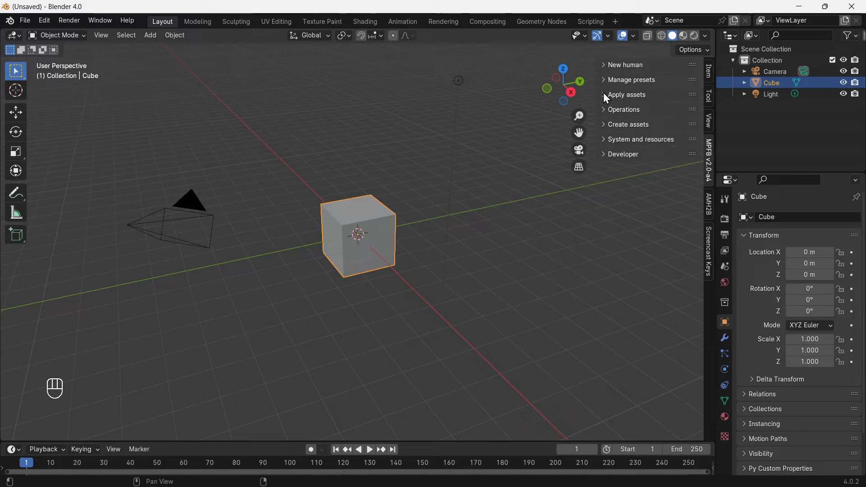
- Select every object and delete the default camera, cube and light
{"action": "left_click_drag", "start_coordinate": [394, 202], "coordinate": [394, 340]}
{"action": "left_click_drag", "start_coordinate": [395, 339], "coordinate": [479, 305]}
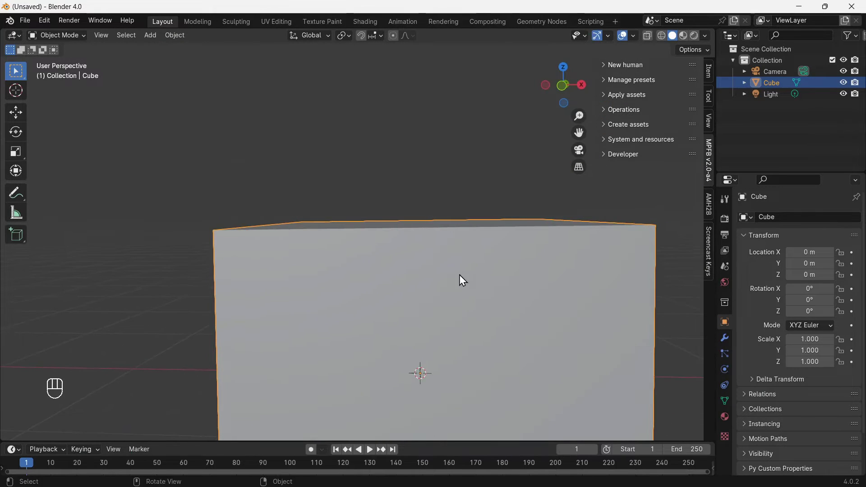
{"action": "left_click_drag", "start_coordinate": [449, 223], "coordinate": [446, 320]}
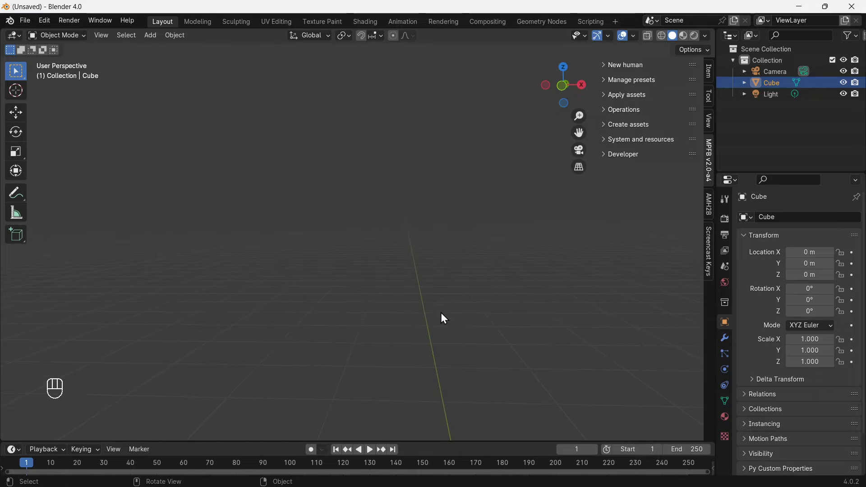
{"action": "left_click_drag", "start_coordinate": [466, 314], "coordinate": [219, 192]}
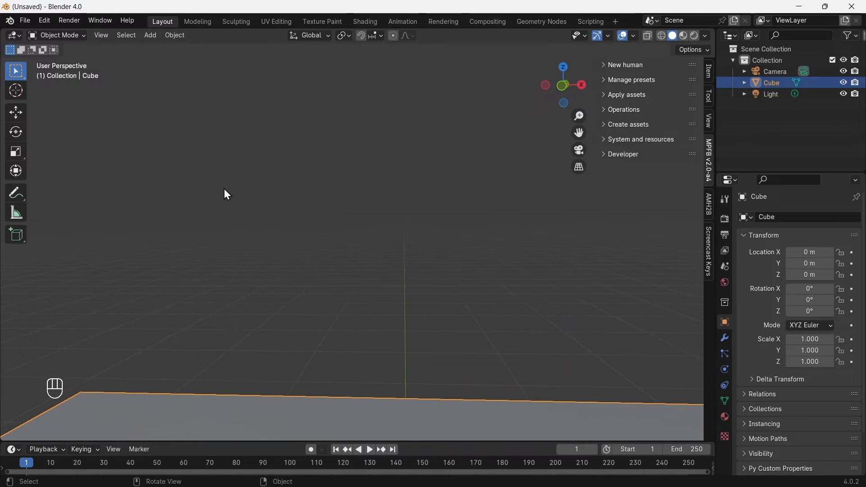
{"action": "key", "text": "a"}
{"action": "key", "text": "x"}
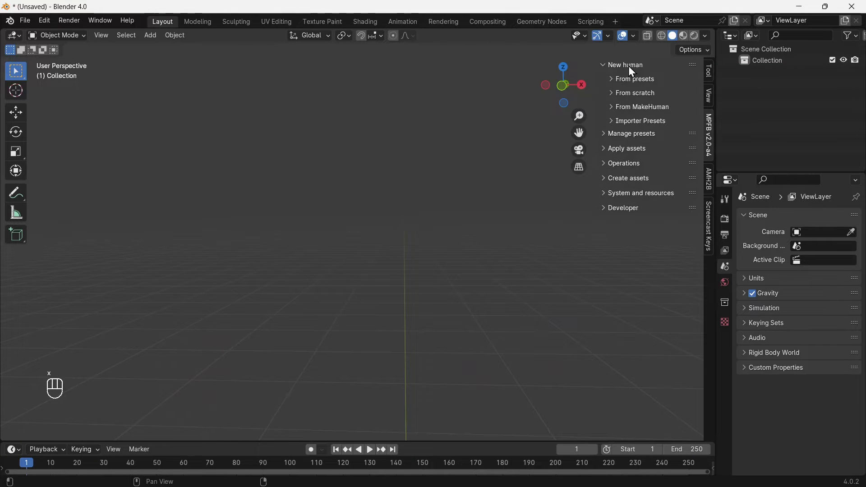
- Create a young female human from scratch with larger, firmer breasts and save as human_from_scratch
{"action": "left_click", "coordinate": [645, 92]}
{"action": "left_click_drag", "start_coordinate": [656, 129], "coordinate": [648, 165]}
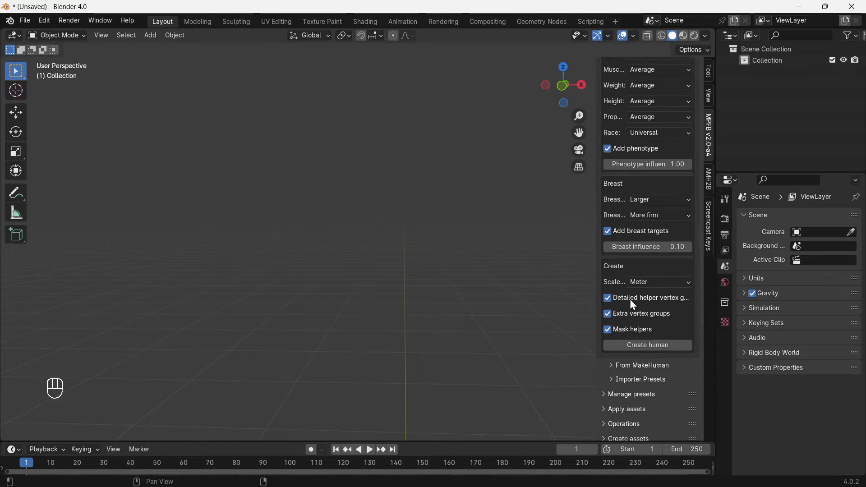
{"action": "left_click", "coordinate": [649, 346]}
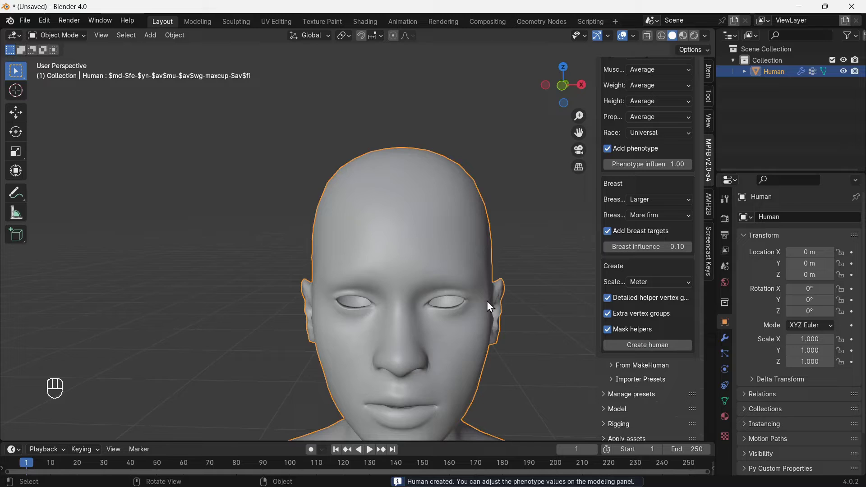
{"action": "left_click_drag", "start_coordinate": [485, 296], "coordinate": [457, 241]}
{"action": "left_click_drag", "start_coordinate": [459, 242], "coordinate": [470, 258]}
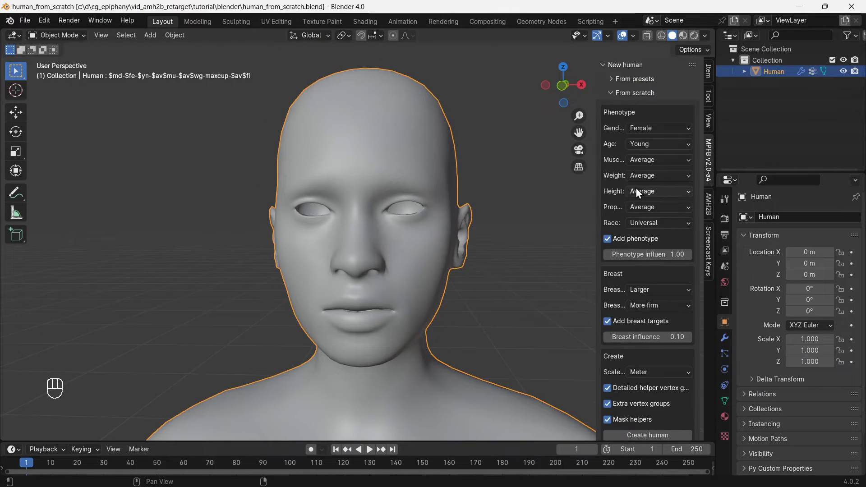
- Add a rig to the human, then apply a skin material and high-poly eyes from the asset libraries
{"action": "left_click", "coordinate": [634, 100]}
{"action": "right_click", "coordinate": [629, 69]}
{"action": "right_click", "coordinate": [631, 118]}
{"action": "right_click", "coordinate": [633, 123]}
{"action": "left_click_drag", "start_coordinate": [655, 193], "coordinate": [630, 113]}
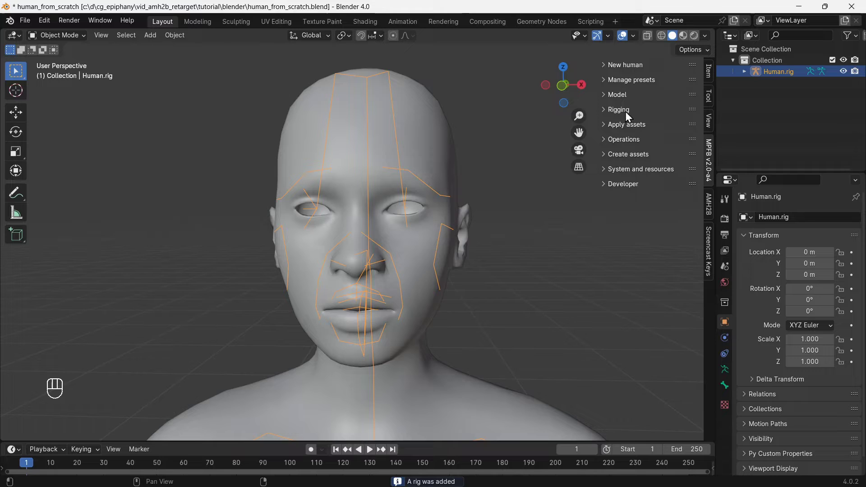
{"action": "right_click", "coordinate": [630, 126]}
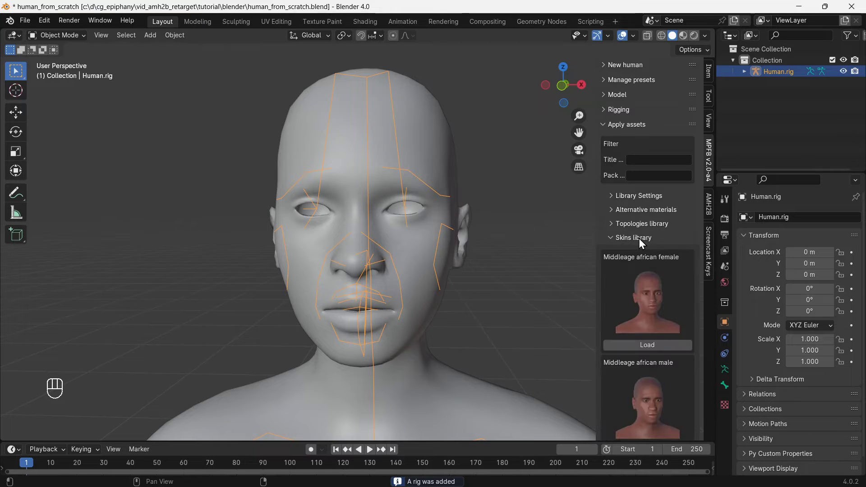
{"action": "left_click_drag", "start_coordinate": [658, 420], "coordinate": [647, 175]}
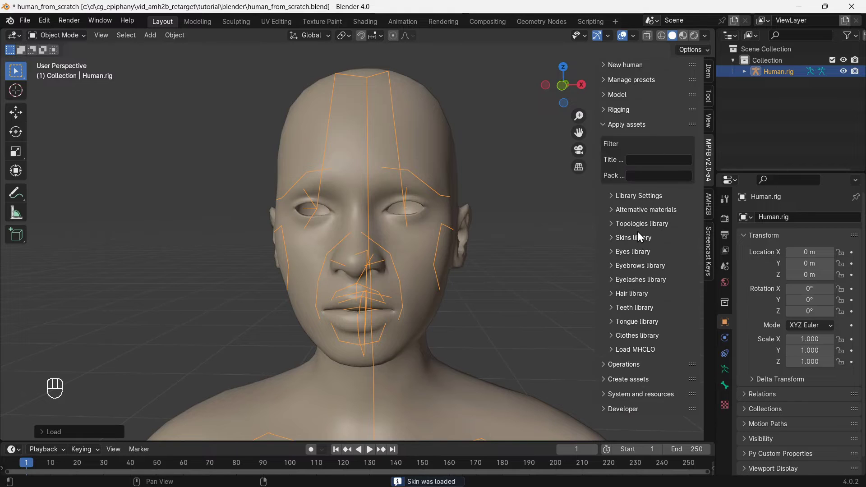
{"action": "left_click", "coordinate": [639, 255]}
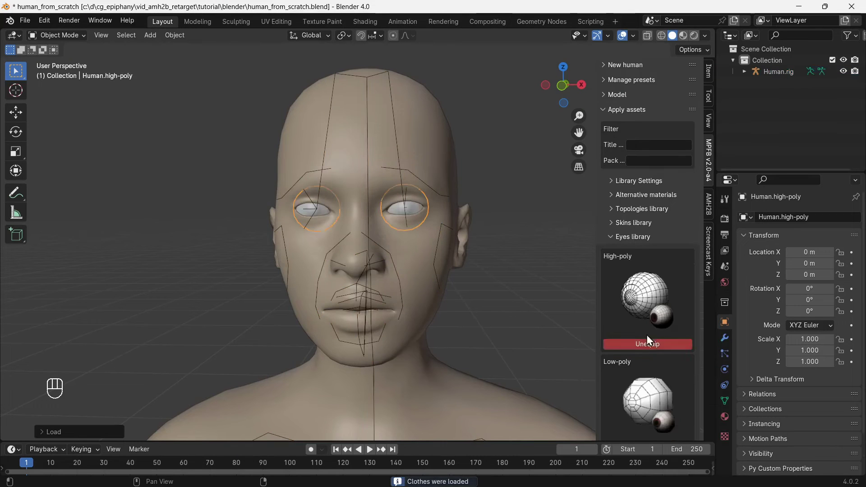
{"action": "left_click", "coordinate": [638, 238]}
- Add eyebrows, eyelashes and red hair to the human
{"action": "left_click", "coordinate": [642, 253]}
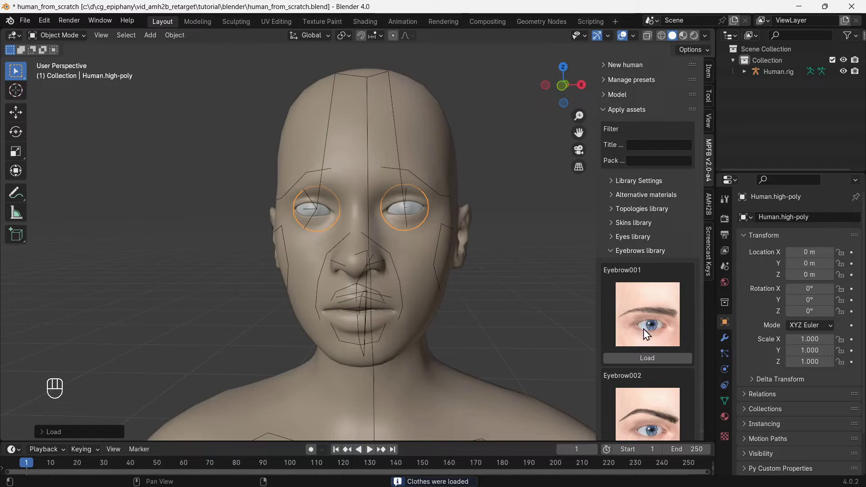
{"action": "left_click_drag", "start_coordinate": [652, 359], "coordinate": [643, 255]}
{"action": "left_click", "coordinate": [645, 265]}
{"action": "left_click", "coordinate": [654, 373]}
{"action": "left_click", "coordinate": [647, 267]}
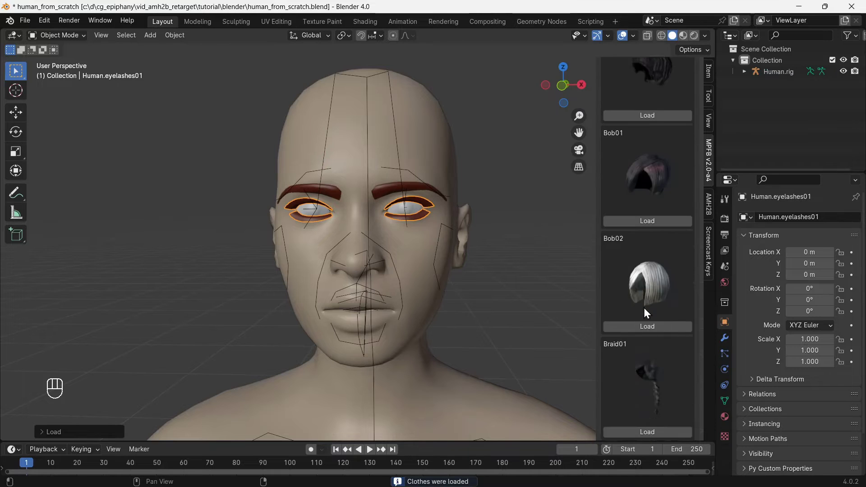
{"action": "left_click", "coordinate": [655, 344]}
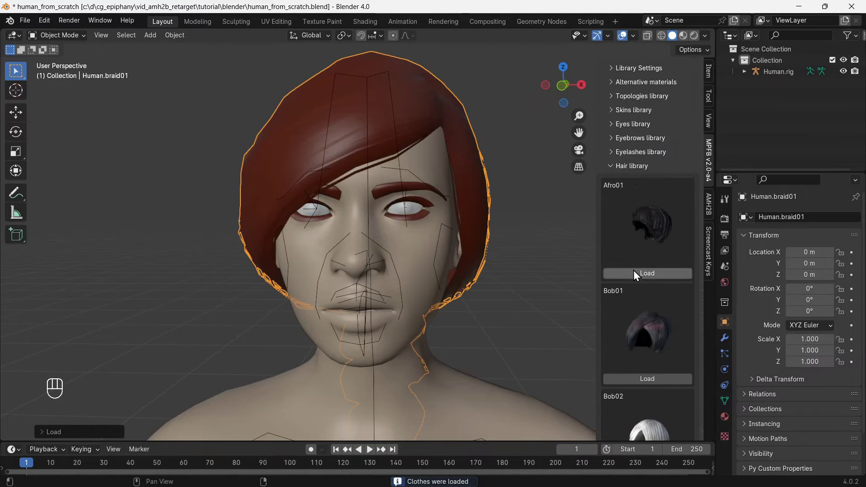
- Add teeth and a tongue, and dress the human in the female casual suit
{"action": "left_click", "coordinate": [643, 293]}
{"action": "left_click", "coordinate": [638, 297]}
{"action": "right_click", "coordinate": [641, 306]}
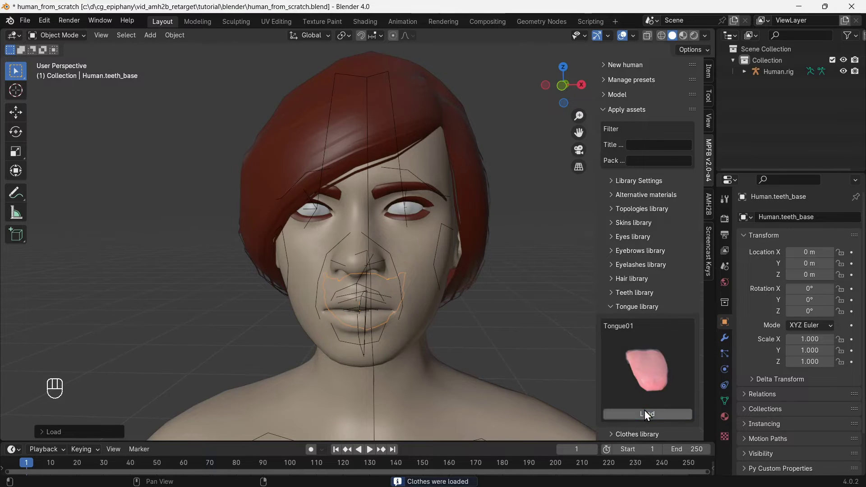
{"action": "right_click", "coordinate": [644, 309]}
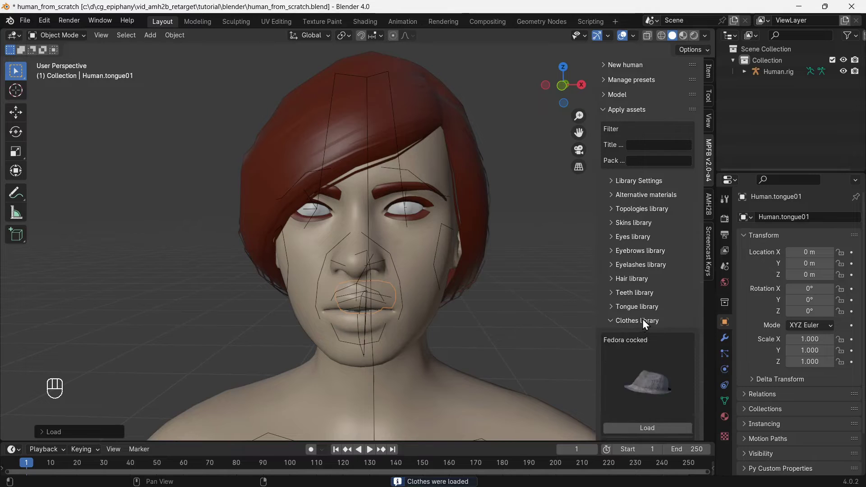
{"action": "left_click_drag", "start_coordinate": [657, 393], "coordinate": [639, 333]}
{"action": "right_click", "coordinate": [641, 281]}
{"action": "middle_click", "coordinate": [627, 112]}
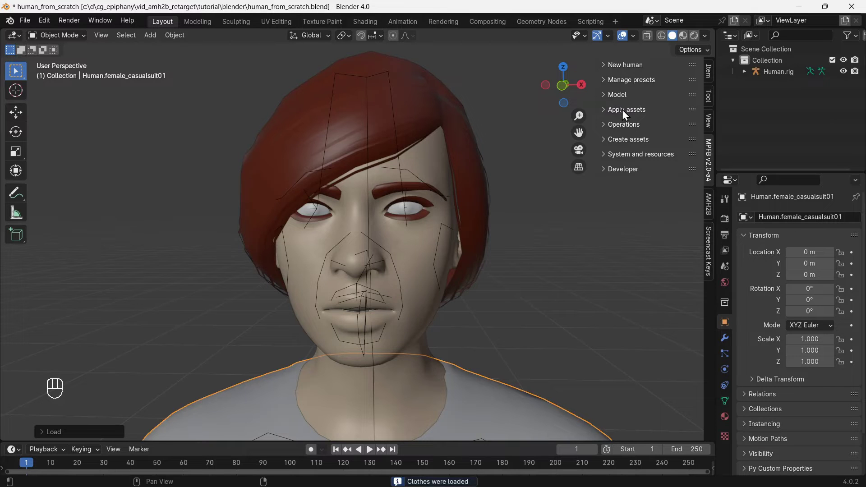
- Save the human as preset Human1, rename its collection MPFB2 and add a new Transfer collection
{"action": "middle_click", "coordinate": [445, 170]}
{"action": "left_click_drag", "start_coordinate": [436, 187], "coordinate": [405, 181]}
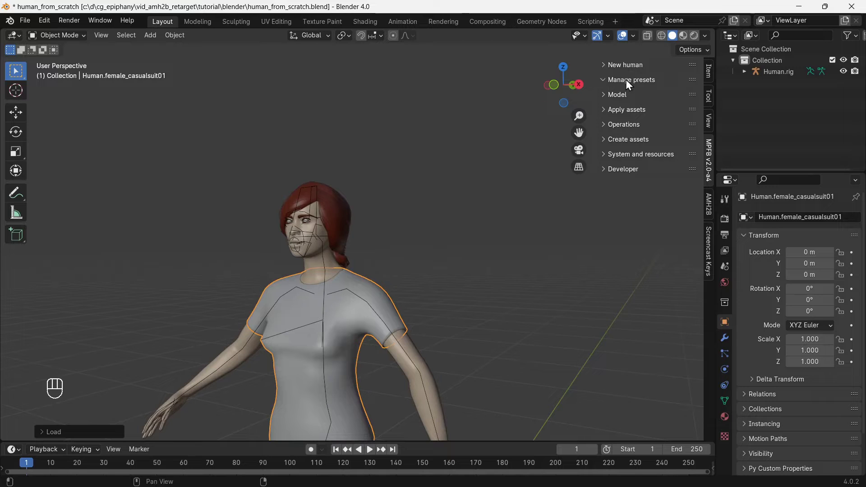
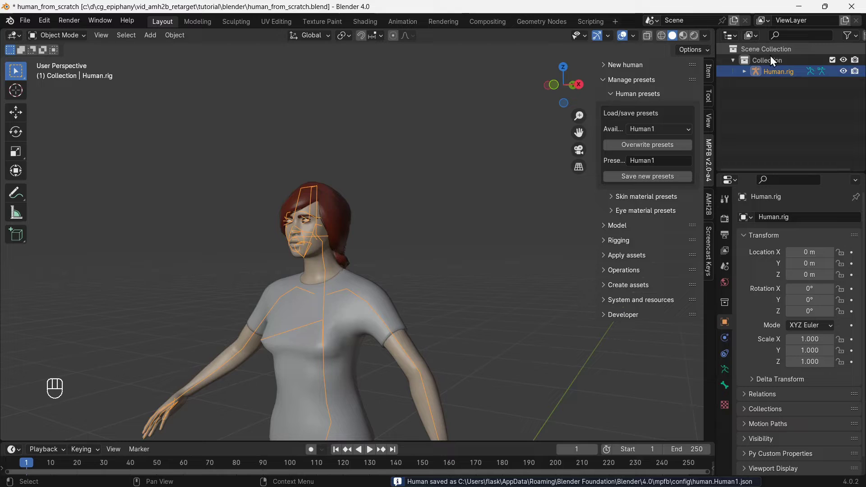
{"action": "left_click_drag", "start_coordinate": [776, 63], "coordinate": [776, 63]}
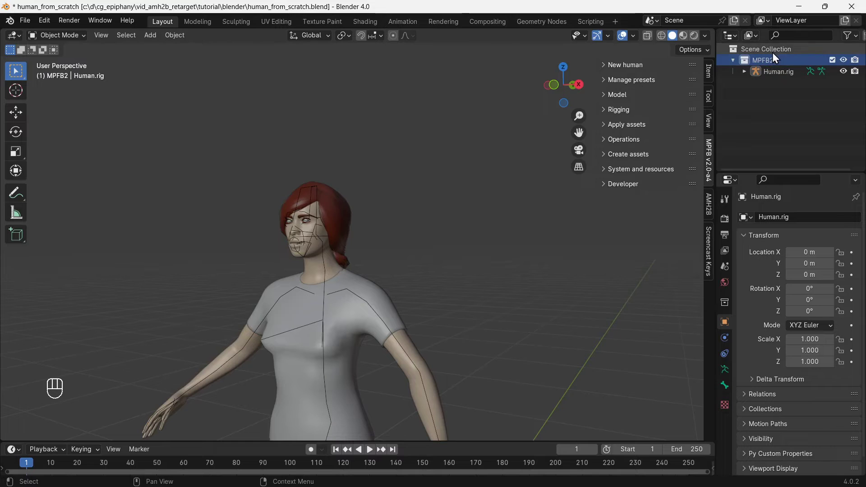
{"action": "left_click", "coordinate": [778, 51]}
{"action": "left_click", "coordinate": [779, 84]}
{"action": "left_click_drag", "start_coordinate": [780, 85], "coordinate": [778, 85]}
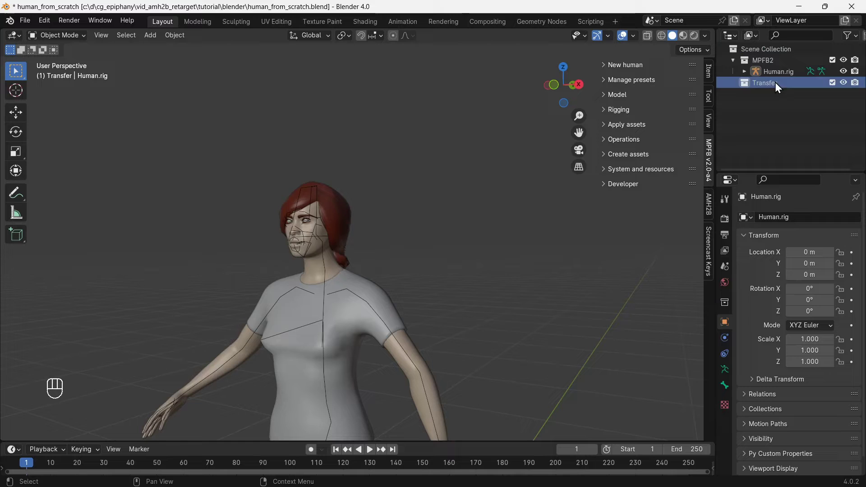
- Hide MPFB2, create a Mixamo-rigged human from the Human1 preset and make Human1.body the active object
{"action": "left_click", "coordinate": [850, 65]}
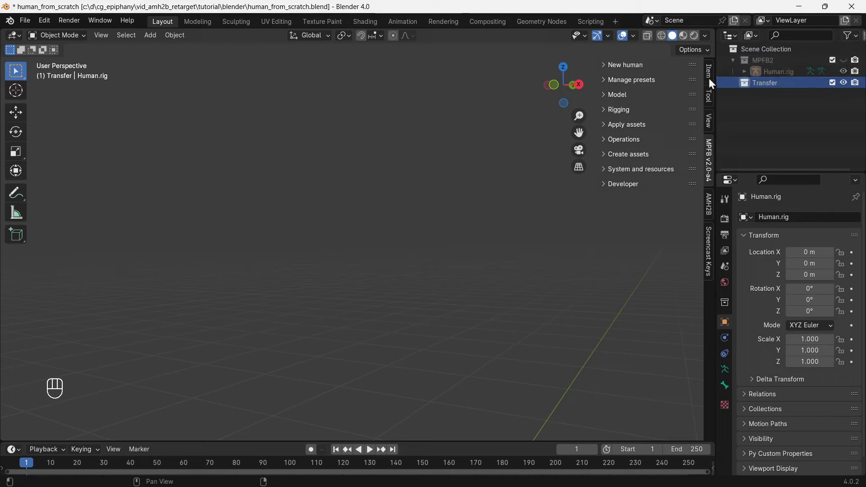
{"action": "left_click", "coordinate": [639, 71]}
{"action": "left_click", "coordinate": [643, 82]}
{"action": "left_click_drag", "start_coordinate": [669, 127], "coordinate": [659, 211]}
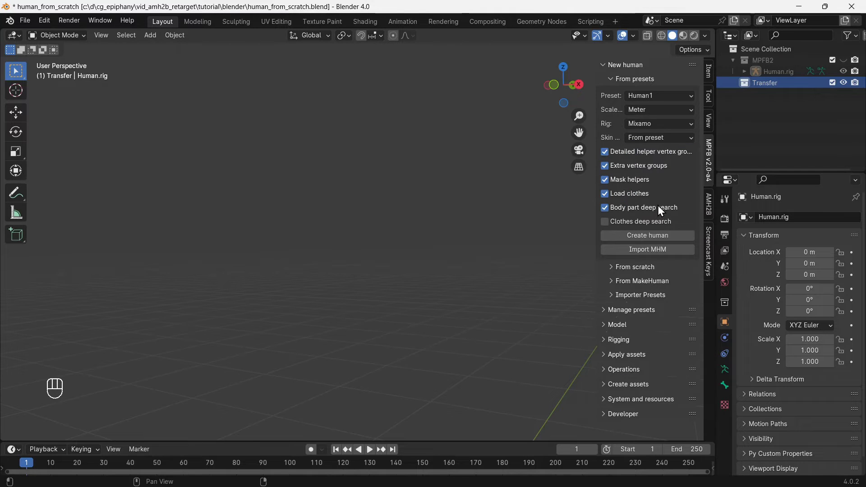
{"action": "left_click", "coordinate": [653, 239]}
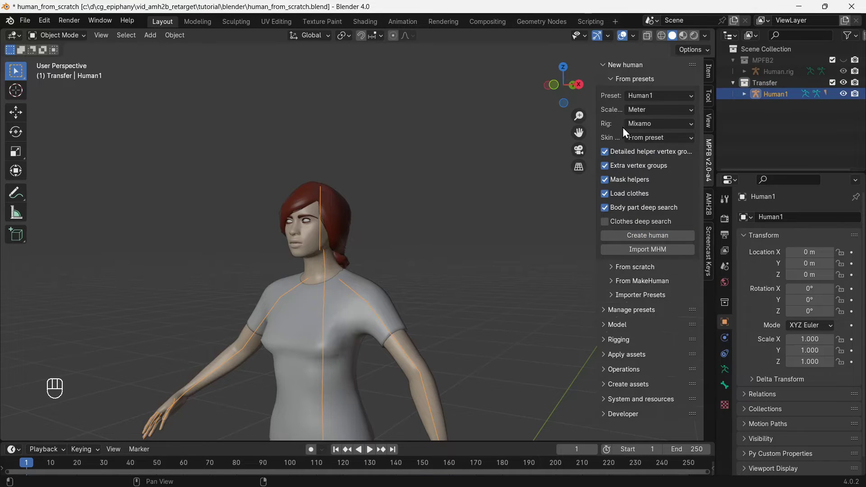
{"action": "left_click", "coordinate": [643, 80]}
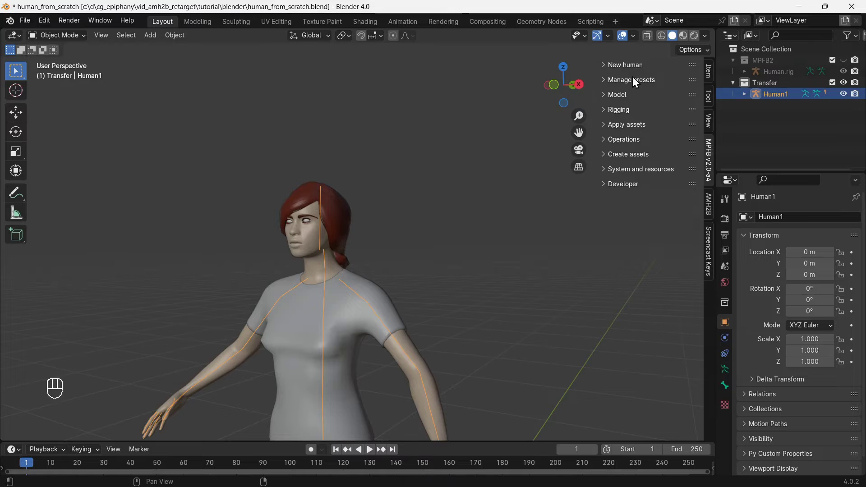
{"action": "left_click", "coordinate": [628, 143]}
{"action": "left_click", "coordinate": [638, 155]}
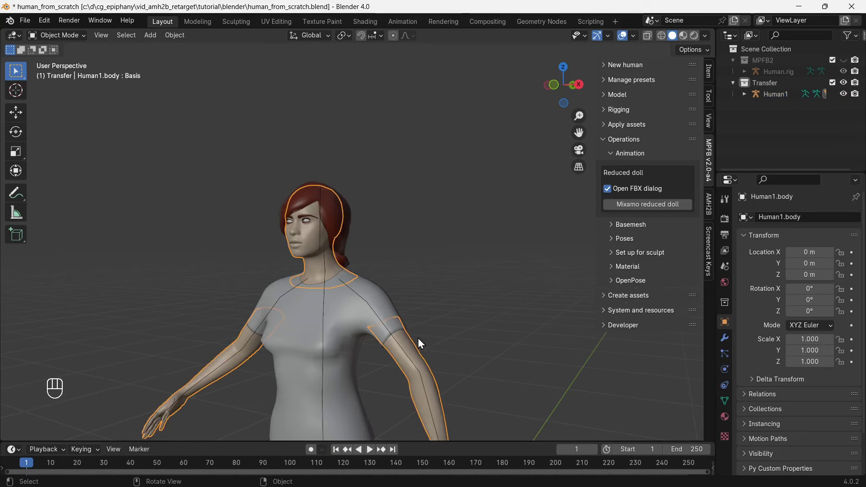
- Delete all of Human1.body's shape keys and apply its Hide helpers and Delete.female_casualsuit01 modifiers
{"action": "left_click", "coordinate": [726, 400]}
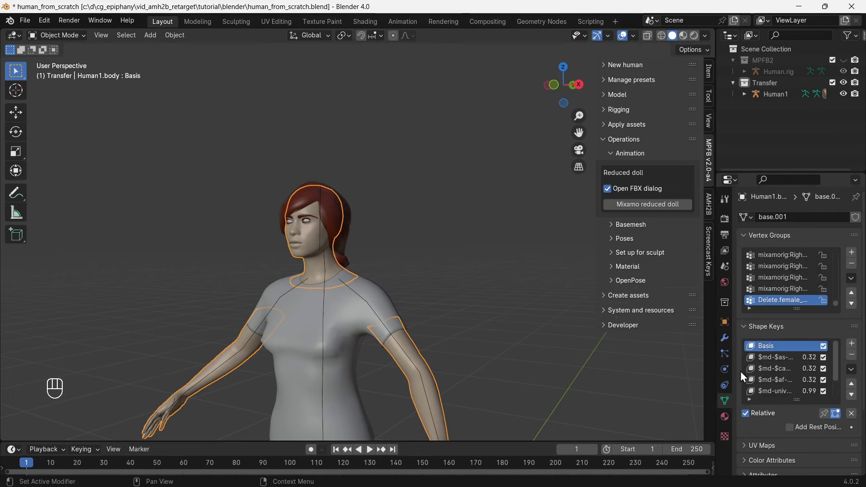
{"action": "left_click_drag", "start_coordinate": [853, 369], "coordinate": [797, 320]}
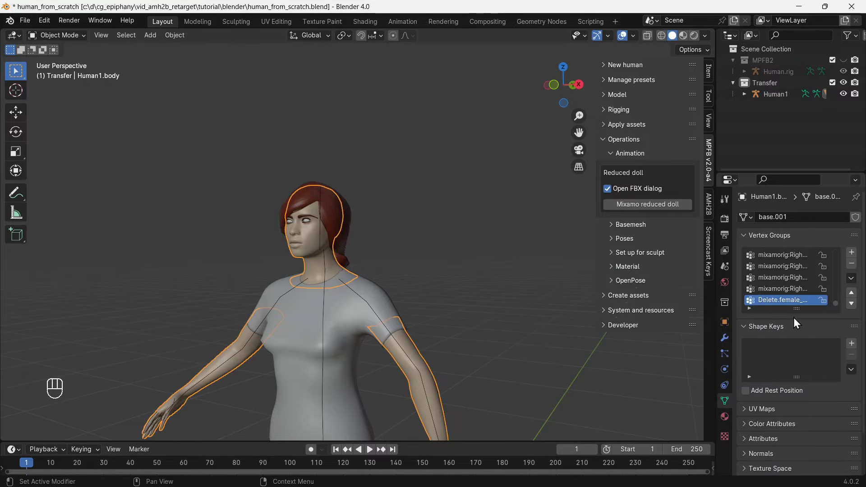
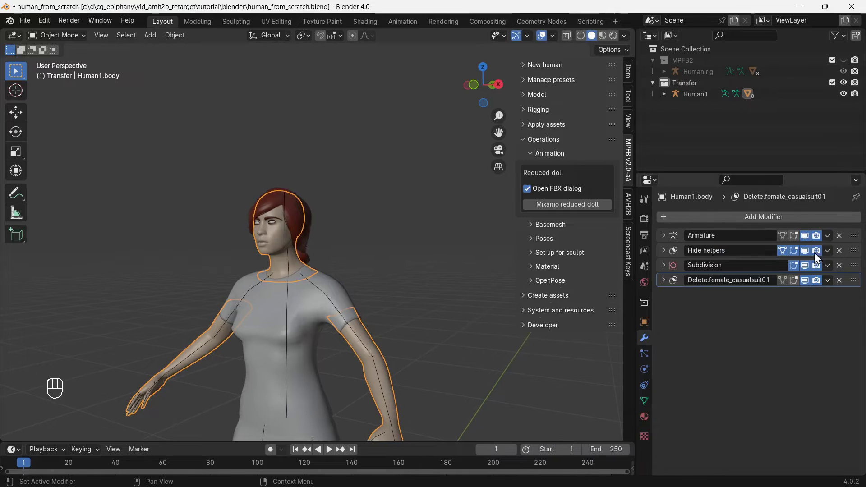
{"action": "left_click_drag", "start_coordinate": [833, 251], "coordinate": [815, 263]}
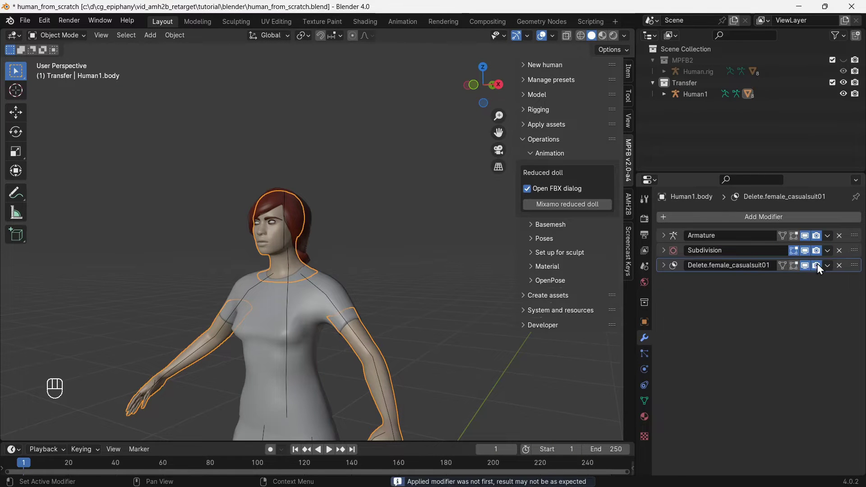
{"action": "left_click_drag", "start_coordinate": [831, 265], "coordinate": [808, 277]}
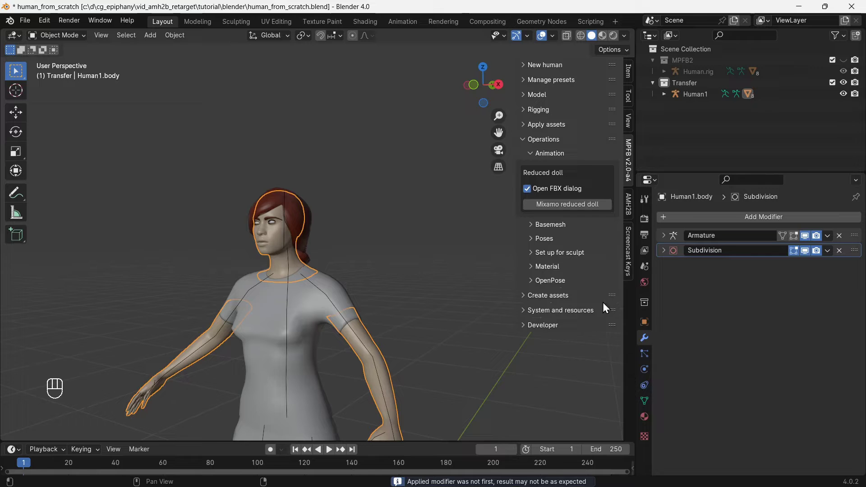
{"action": "left_click", "coordinate": [324, 311]}
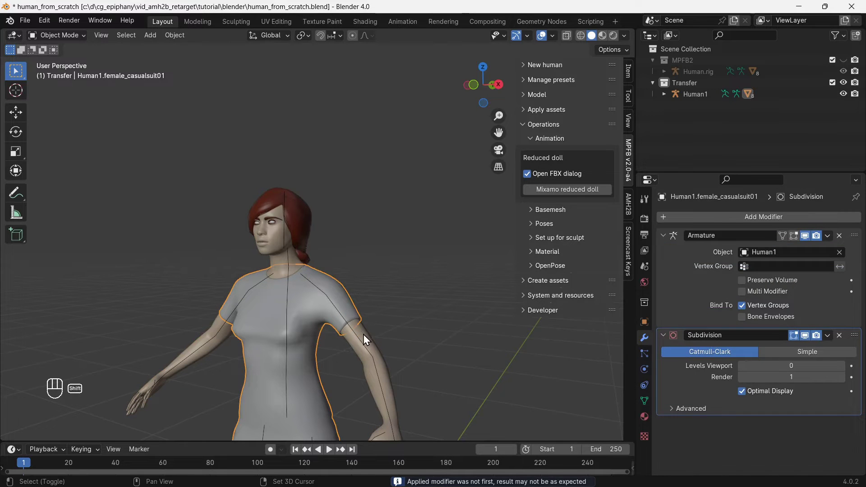
{"action": "key", "text": "F3"}
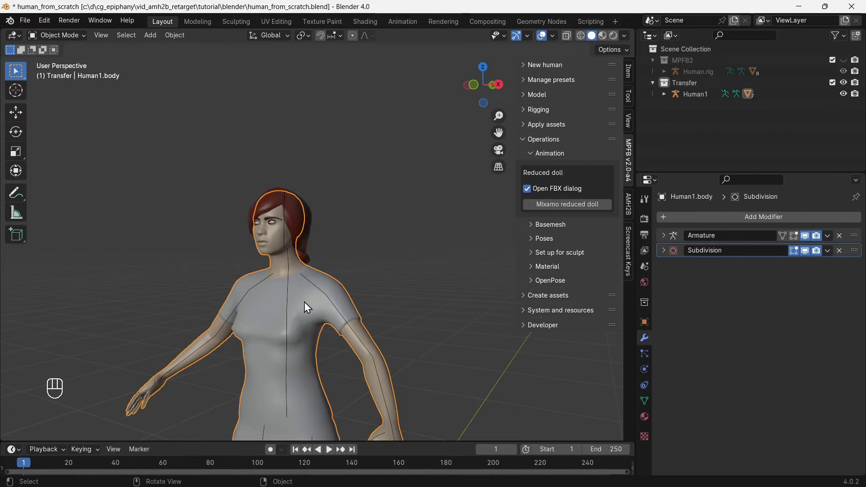
- Generate a Mixamo reduced doll of Human1, then delete the copy and Human1's meshes, leaving only the rig
{"action": "left_click", "coordinate": [291, 305]}
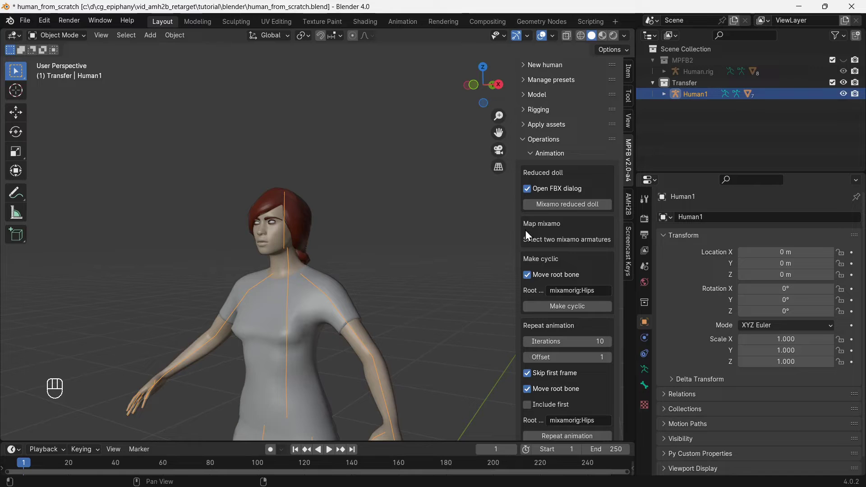
{"action": "left_click", "coordinate": [573, 214]}
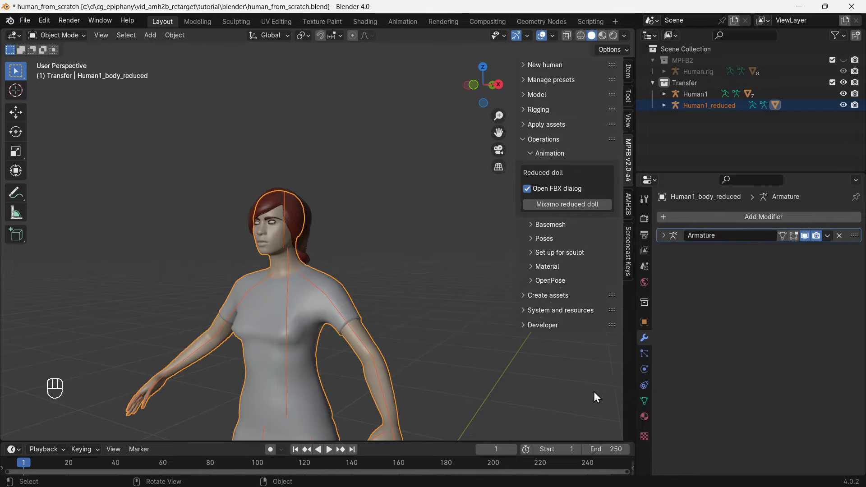
{"action": "key", "text": "x"}
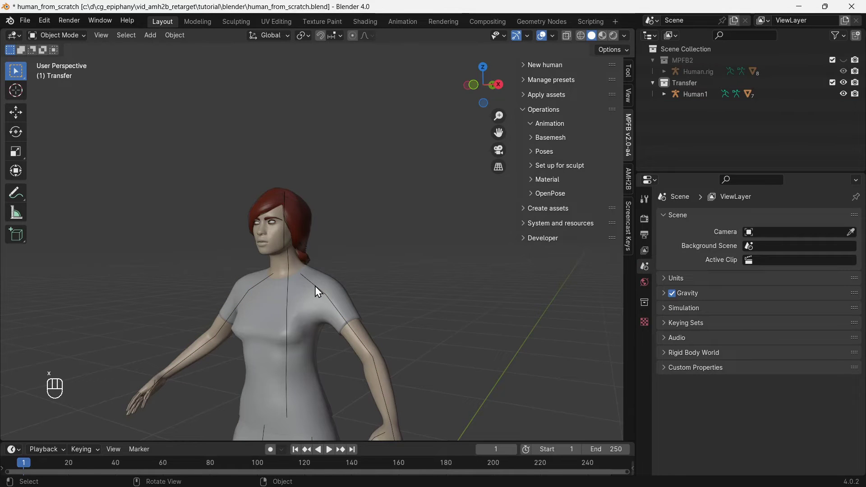
{"action": "key", "text": "ctrl+i"}
{"action": "key", "text": "x"}
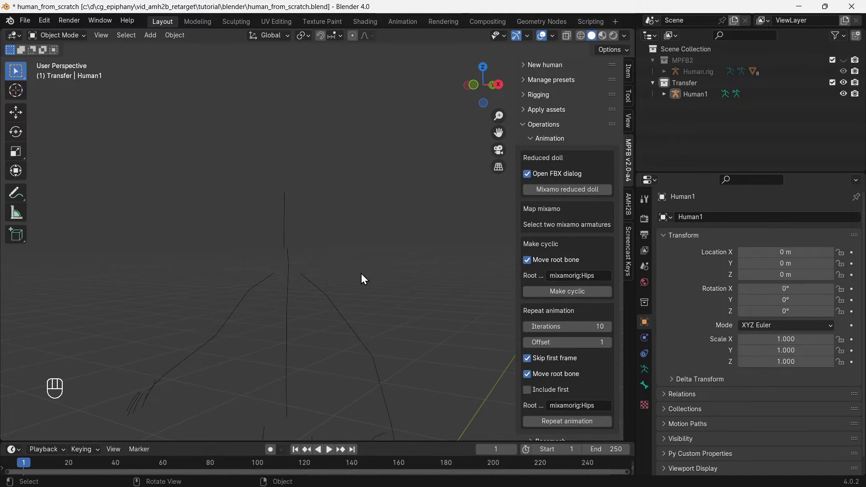
- Retarget Human.rig onto Human1 with AMH2B to create TransferRig, then delete the Human1 skeleton
{"action": "left_click", "coordinate": [847, 60]}
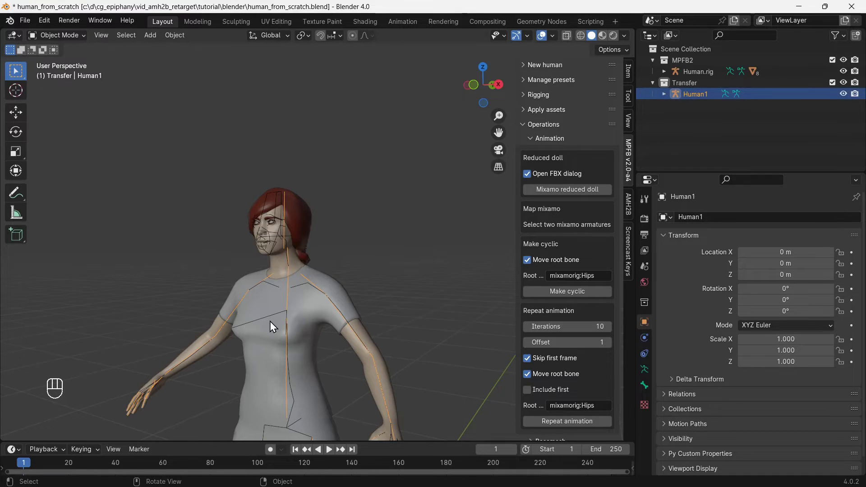
{"action": "left_click", "coordinate": [268, 321]}
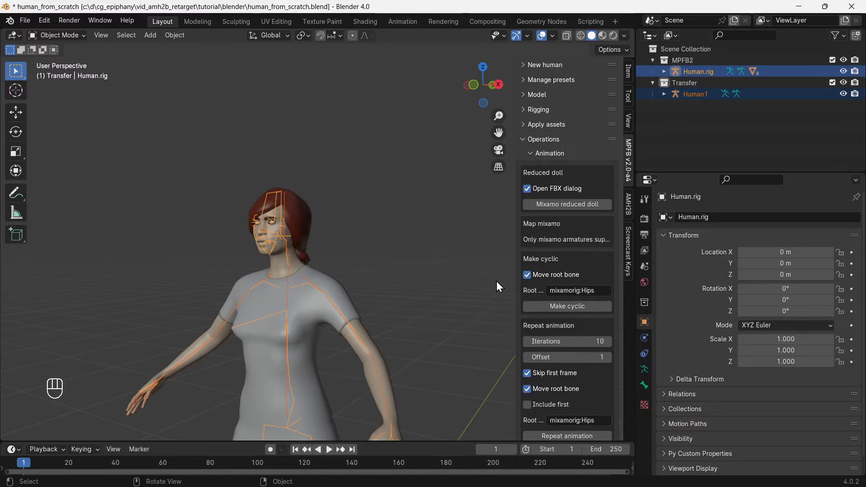
{"action": "left_click", "coordinate": [634, 212]}
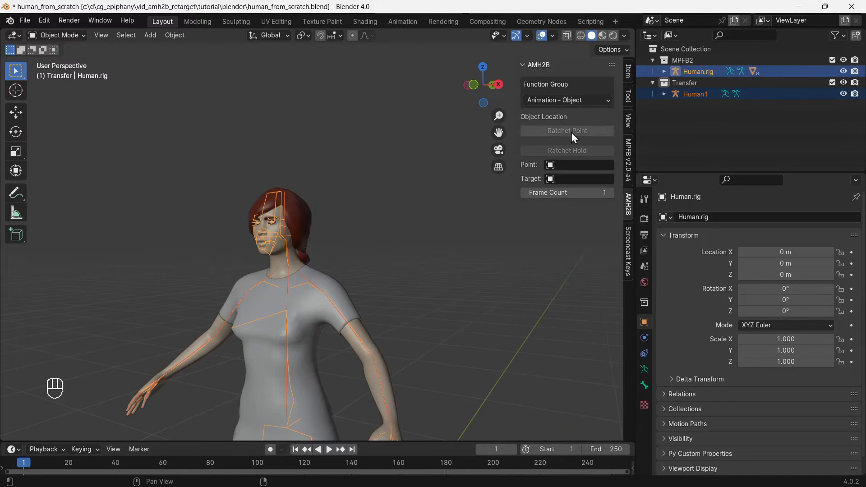
{"action": "left_click_drag", "start_coordinate": [566, 102], "coordinate": [561, 139]}
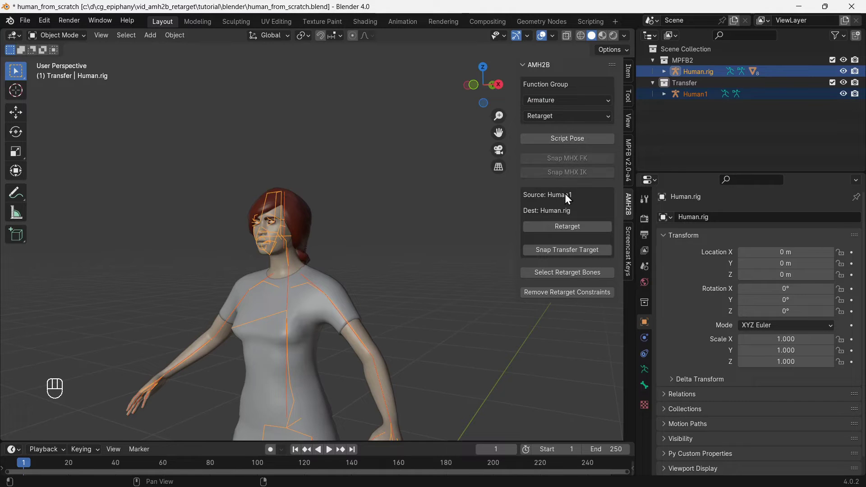
{"action": "left_click_drag", "start_coordinate": [592, 230], "coordinate": [596, 297]}
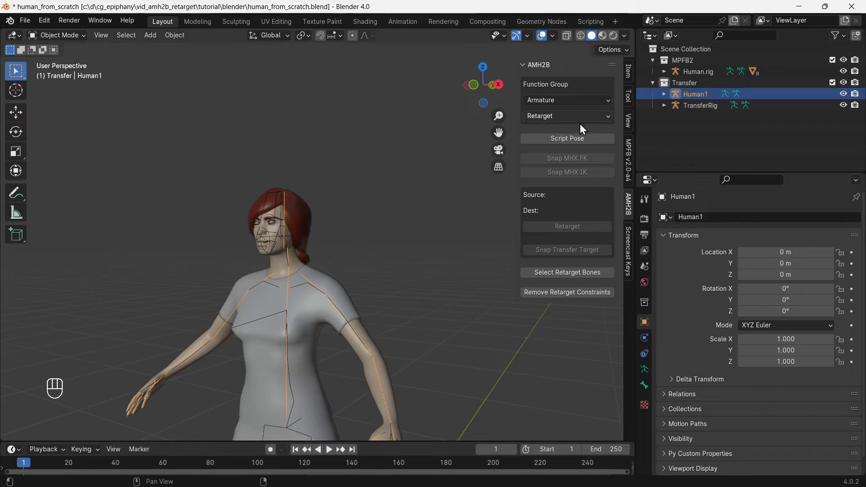
{"action": "key", "text": "x"}
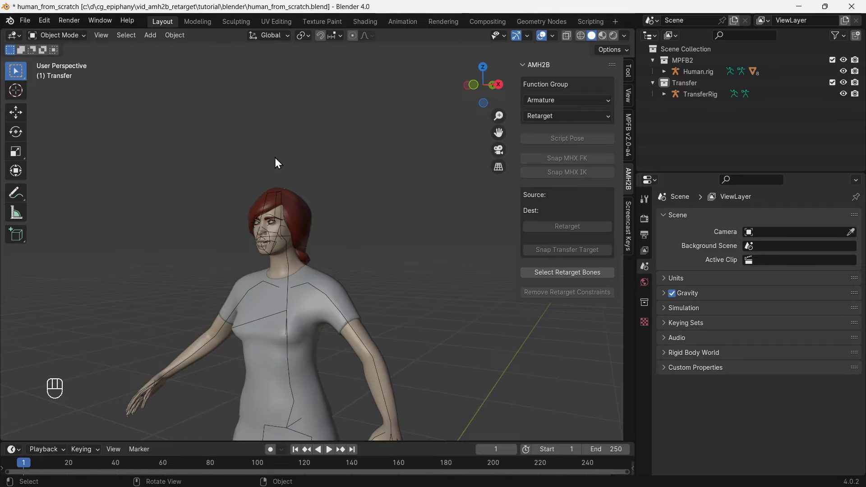
- Save the scene as Human1.blend in the c:\tutorial folder
{"action": "left_click_drag", "start_coordinate": [34, 24], "coordinate": [59, 102]}
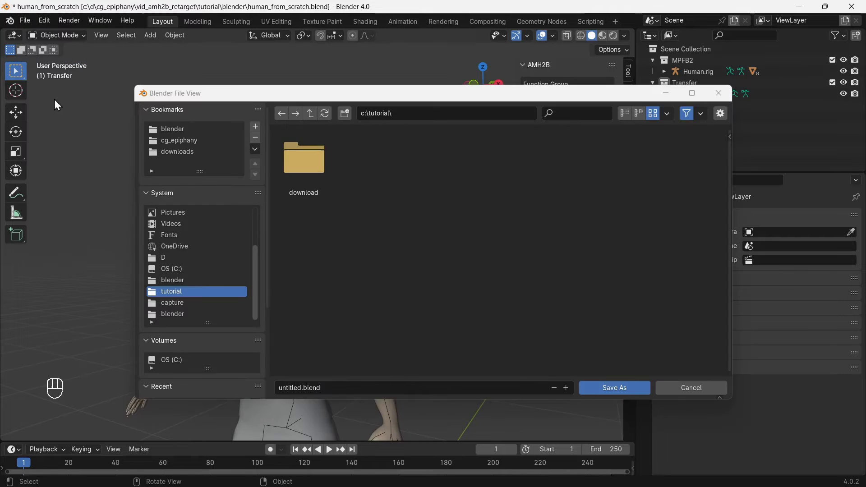
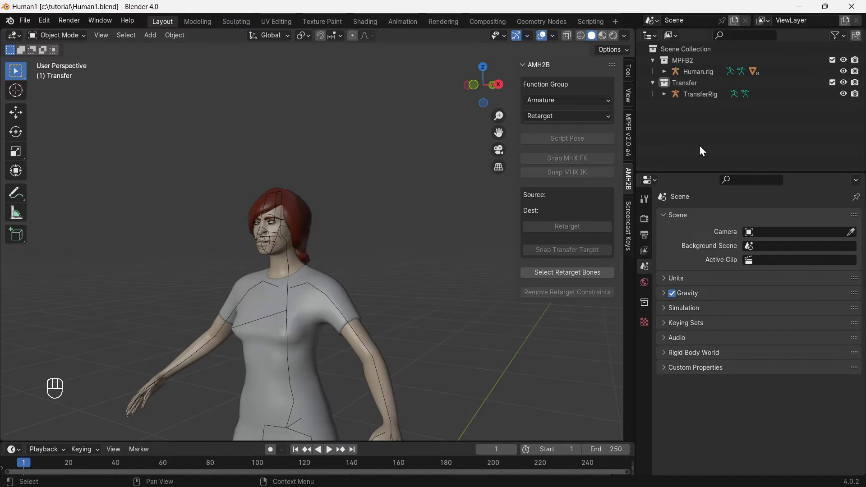
- Add a collection named Import FBX and hide the MPFB2 character and Transfer collections
{"action": "left_click_drag", "start_coordinate": [707, 53], "coordinate": [706, 52]}
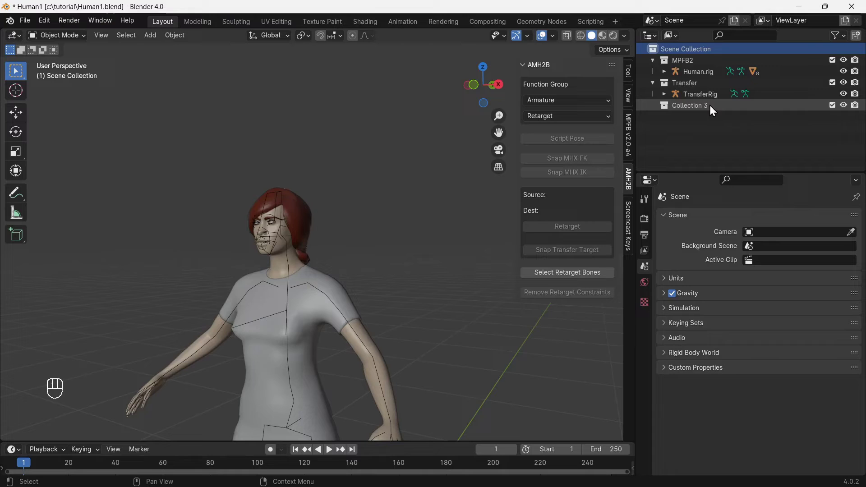
{"action": "left_click_drag", "start_coordinate": [713, 108], "coordinate": [712, 109]}
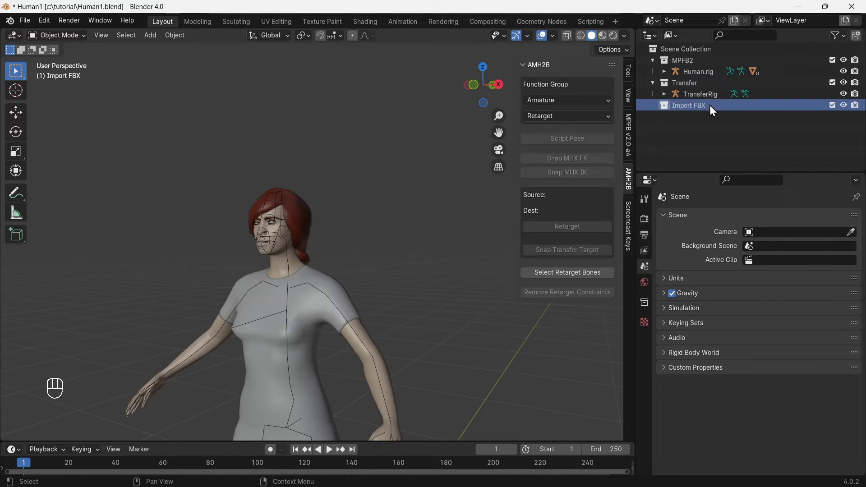
{"action": "left_click", "coordinate": [848, 84]}
{"action": "left_click", "coordinate": [848, 64]}
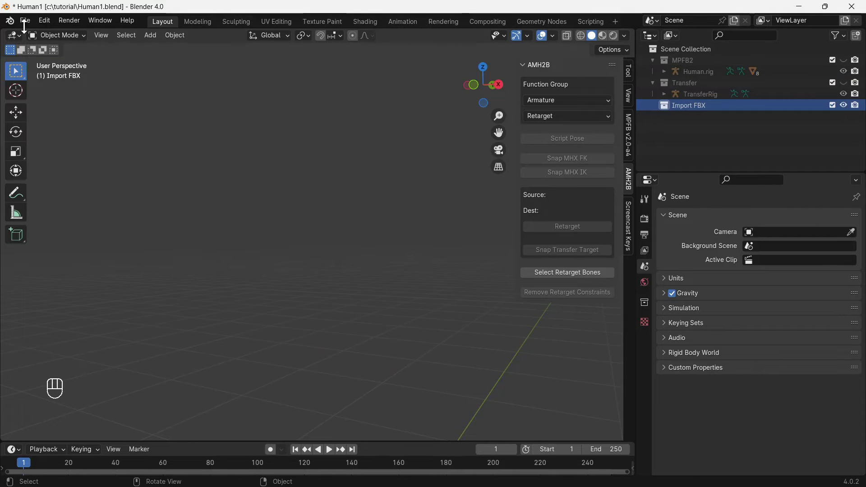
- Import the Female Walk.fbx animation file via File > Import > FBX
{"action": "left_click_drag", "start_coordinate": [27, 27], "coordinate": [244, 287]}
{"action": "left_click", "coordinate": [247, 293]}
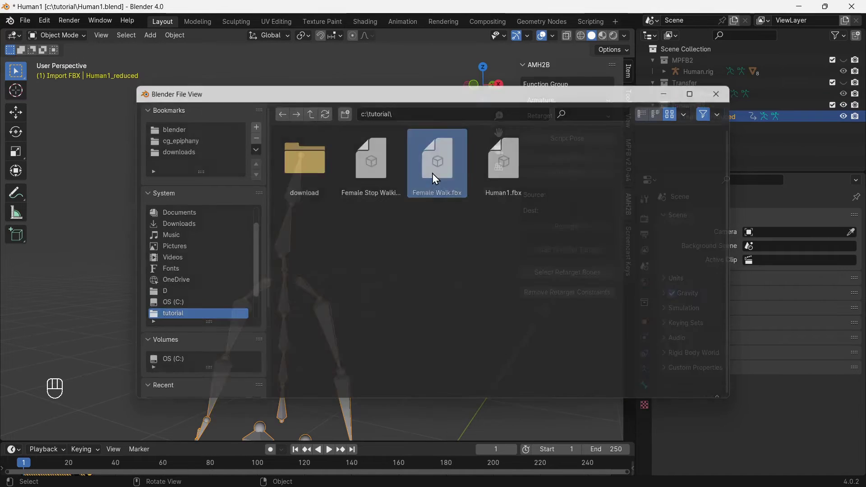
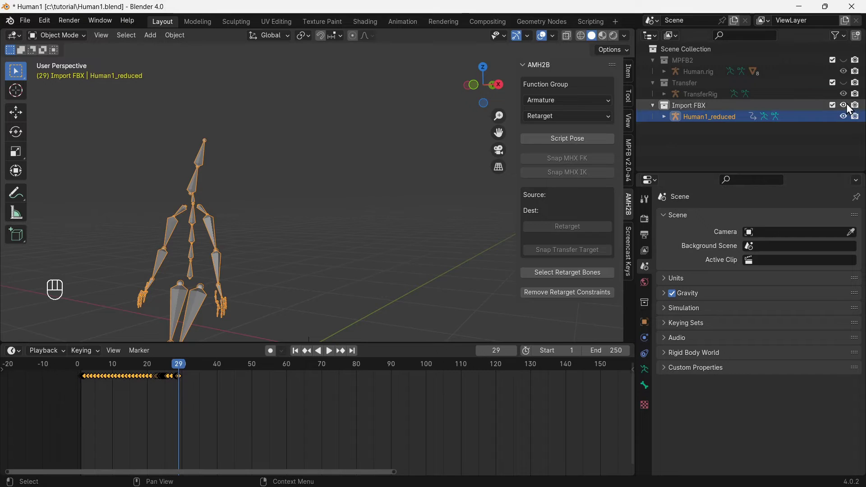
- Select Human1_reduced then TransferRig and snap TransferRig's 52 bones to the imported armature
{"action": "left_click", "coordinate": [849, 85]}
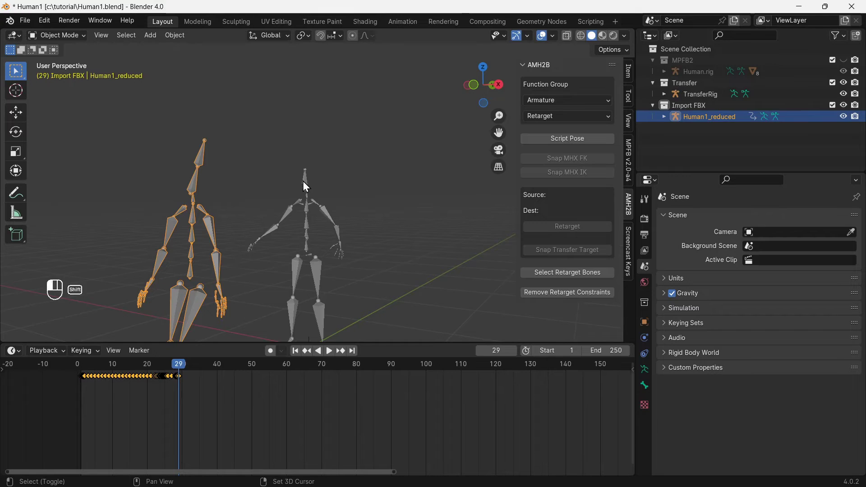
{"action": "left_click_drag", "start_coordinate": [574, 253], "coordinate": [621, 327]}
{"action": "left_click_drag", "start_coordinate": [180, 369], "coordinate": [126, 370]}
{"action": "left_click", "coordinate": [84, 370]}
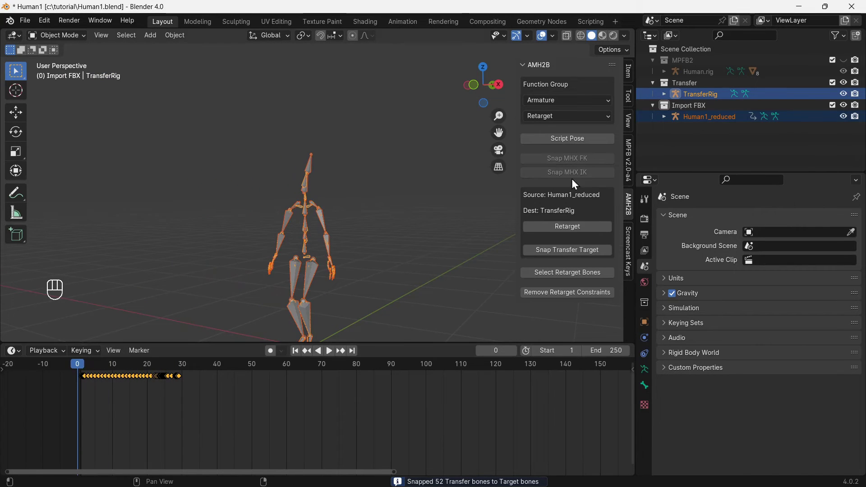
- Hide Import FBX and Transfer, show the MPFB2 character again and preview the posed result
{"action": "left_click", "coordinate": [845, 109]}
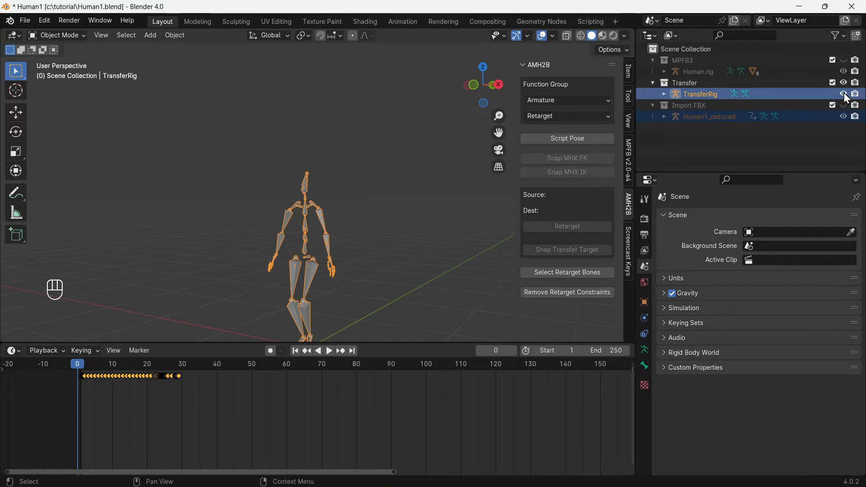
{"action": "left_click", "coordinate": [846, 88]}
{"action": "left_click_drag", "start_coordinate": [847, 67], "coordinate": [224, 262]}
{"action": "key", "text": "space"}
{"action": "key", "text": "space"}
{"action": "left_click_drag", "start_coordinate": [183, 370], "coordinate": [69, 376]}
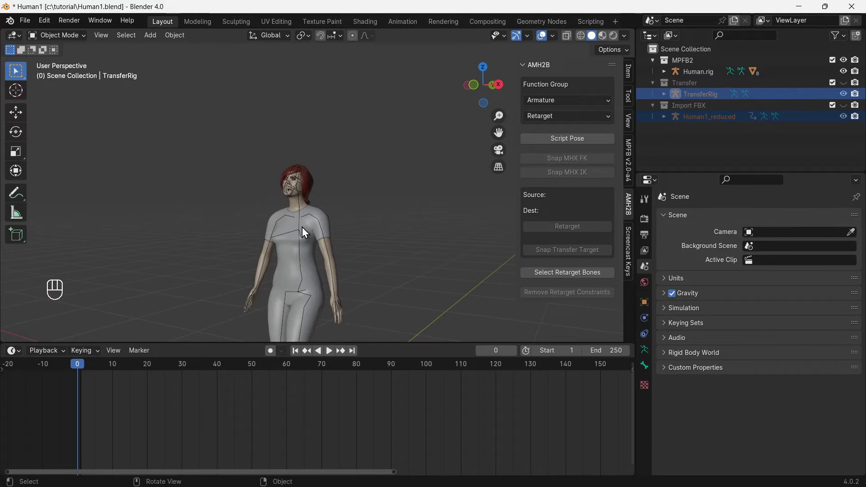
- Enter Pose Mode on Human.rig, select the 52 retarget bones and search for the bone collection command
{"action": "left_click", "coordinate": [301, 229]}
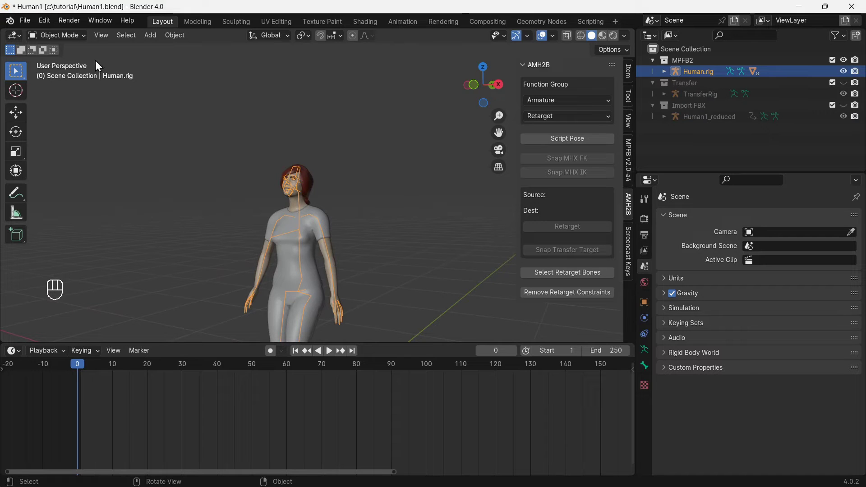
{"action": "left_click_drag", "start_coordinate": [74, 39], "coordinate": [72, 75]}
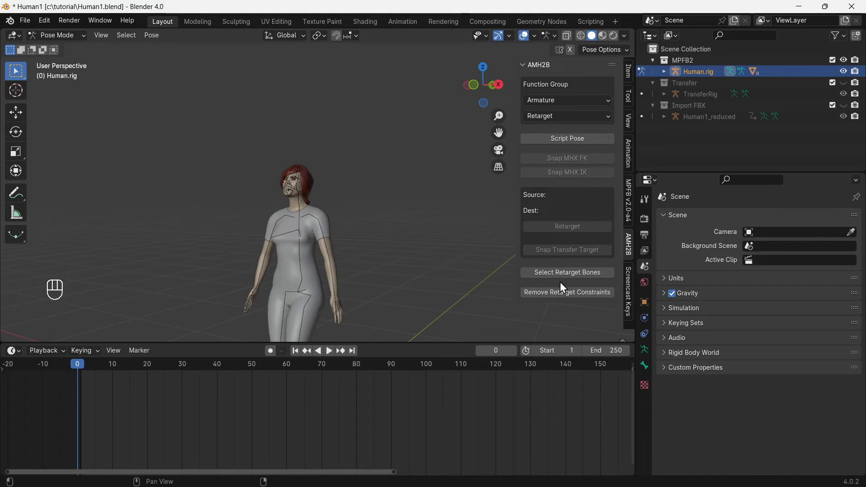
{"action": "left_click", "coordinate": [579, 279]}
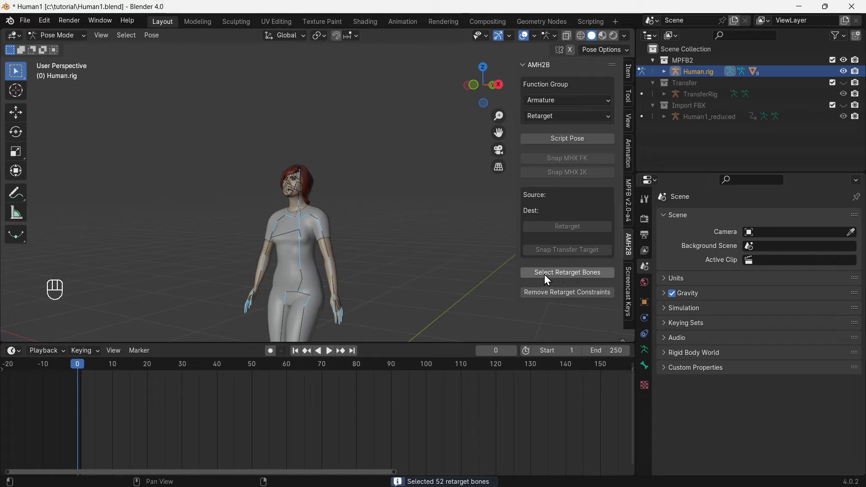
{"action": "key", "text": "F3"}
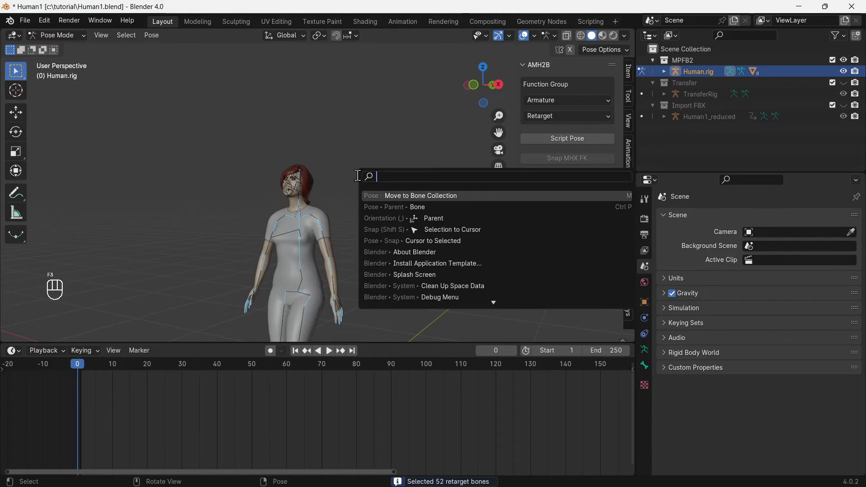
{"action": "key", "text": "l"}
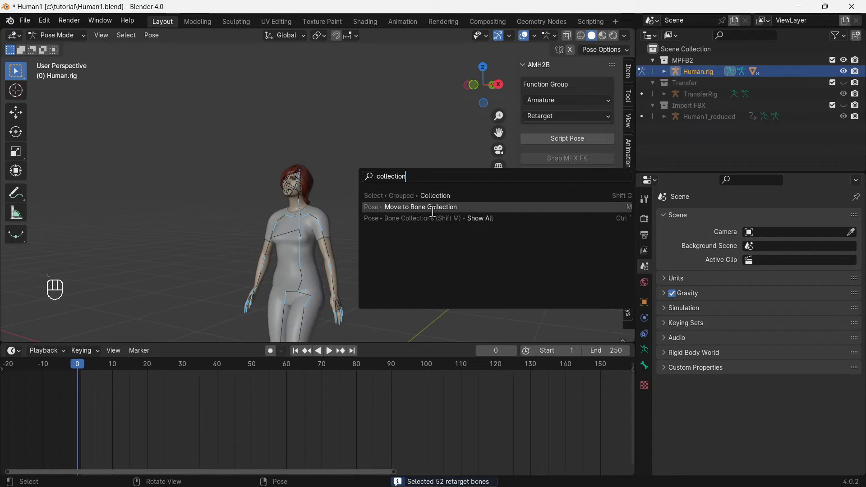
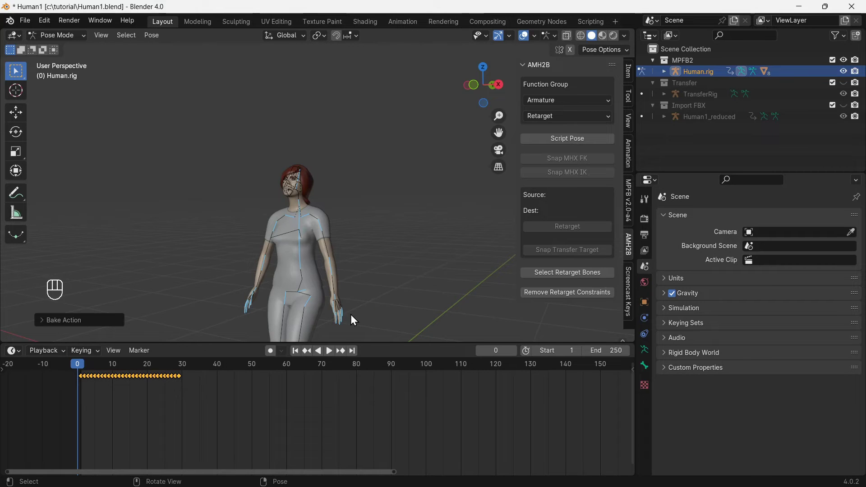
- Play the walk, zoom to the left hand, rotate the finger1-1.L bone and key its new pose
{"action": "key", "text": "space"}
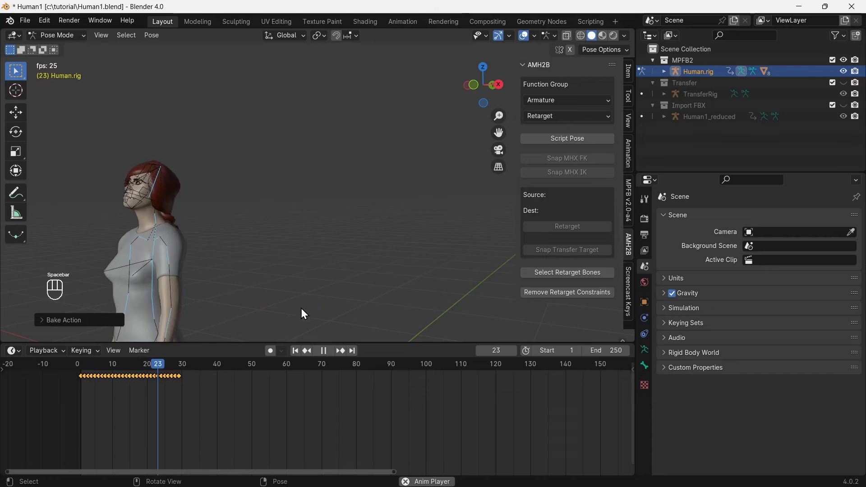
{"action": "key", "text": "space"}
{"action": "left_click_drag", "start_coordinate": [177, 367], "coordinate": [148, 368]}
{"action": "left_click_drag", "start_coordinate": [141, 367], "coordinate": [85, 363]}
{"action": "left_click_drag", "start_coordinate": [335, 327], "coordinate": [320, 150]}
{"action": "left_click", "coordinate": [379, 213]}
{"action": "key", "text": "KP_Decimal"}
{"action": "middle_click", "coordinate": [276, 244]}
{"action": "left_click", "coordinate": [290, 245]}
{"action": "middle_click", "coordinate": [299, 244]}
{"action": "left_click_drag", "start_coordinate": [319, 240], "coordinate": [362, 238]}
{"action": "left_click_drag", "start_coordinate": [361, 237], "coordinate": [403, 235]}
{"action": "left_click", "coordinate": [435, 231]}
{"action": "middle_click", "coordinate": [433, 231]}
{"action": "left_click_drag", "start_coordinate": [426, 232], "coordinate": [388, 234]}
{"action": "left_click_drag", "start_coordinate": [388, 234], "coordinate": [297, 239]}
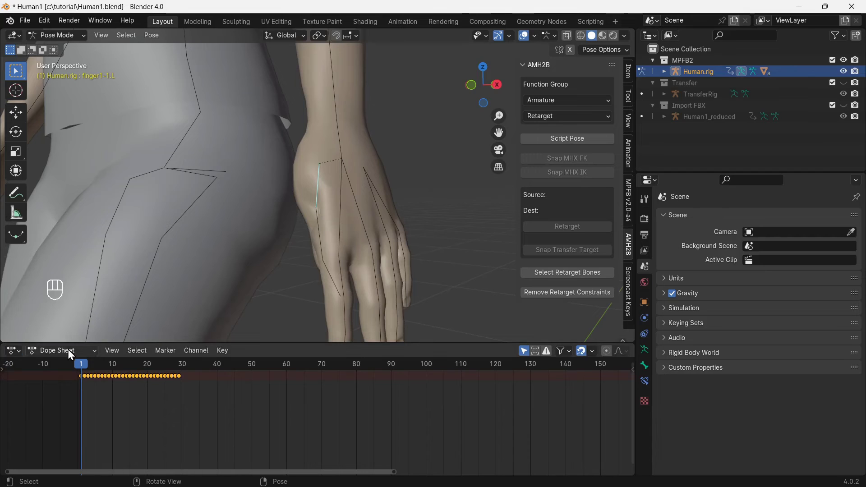
{"action": "left_click_drag", "start_coordinate": [69, 354], "coordinate": [94, 393]}
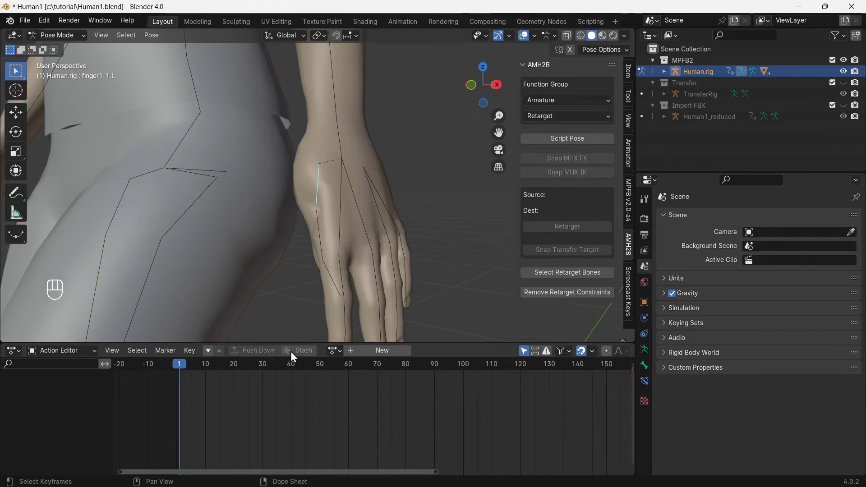
{"action": "key", "text": "r"}
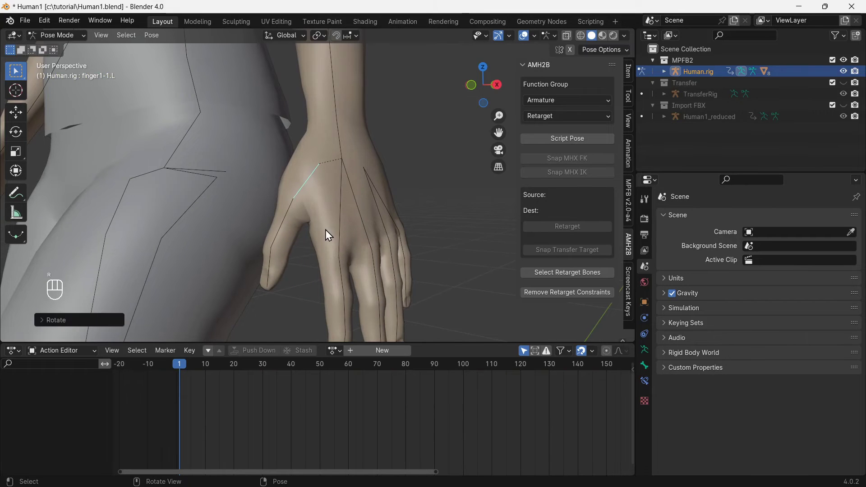
{"action": "key", "text": "i"}
- Orbit to the right hand, rotate the finger1-1.R bone and key its new pose
{"action": "left_click_drag", "start_coordinate": [163, 255], "coordinate": [452, 258]}
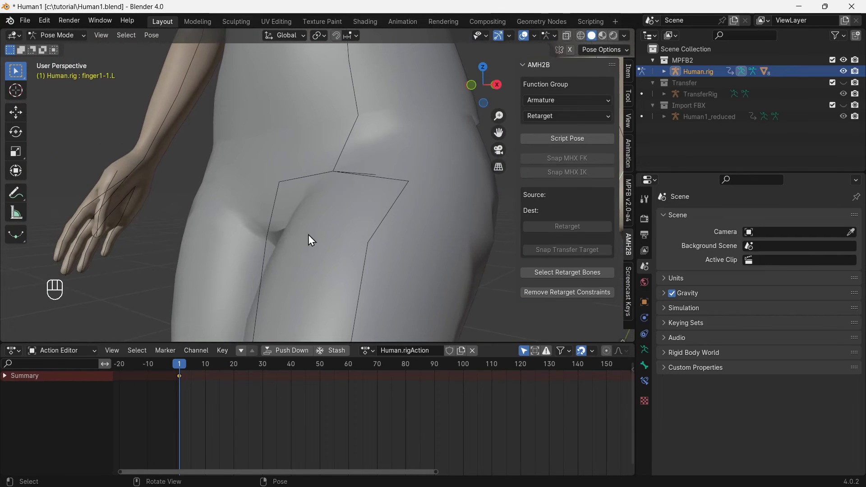
{"action": "left_click", "coordinate": [114, 185]}
{"action": "key", "text": "KP_Decimal"}
{"action": "middle_click", "coordinate": [202, 229]}
{"action": "middle_click", "coordinate": [202, 230]}
{"action": "left_click_drag", "start_coordinate": [286, 249], "coordinate": [414, 262]}
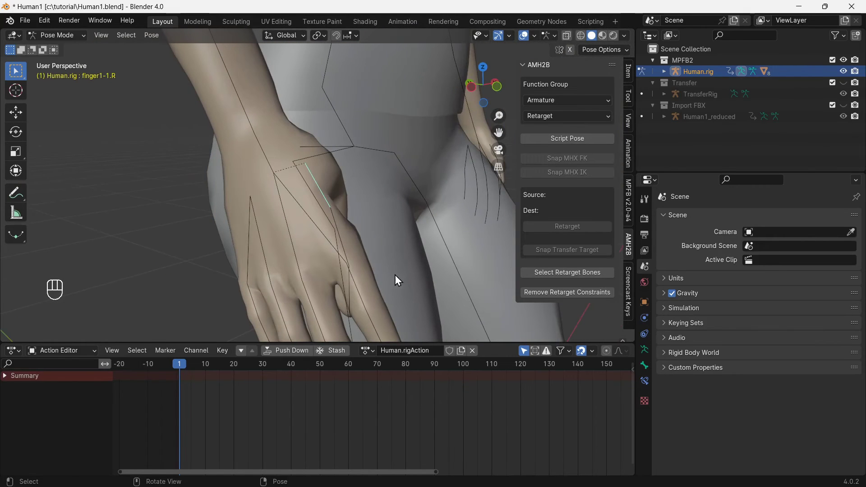
{"action": "key", "text": "r"}
{"action": "left_click", "coordinate": [466, 237]}
{"action": "left_click_drag", "start_coordinate": [454, 242], "coordinate": [392, 243]}
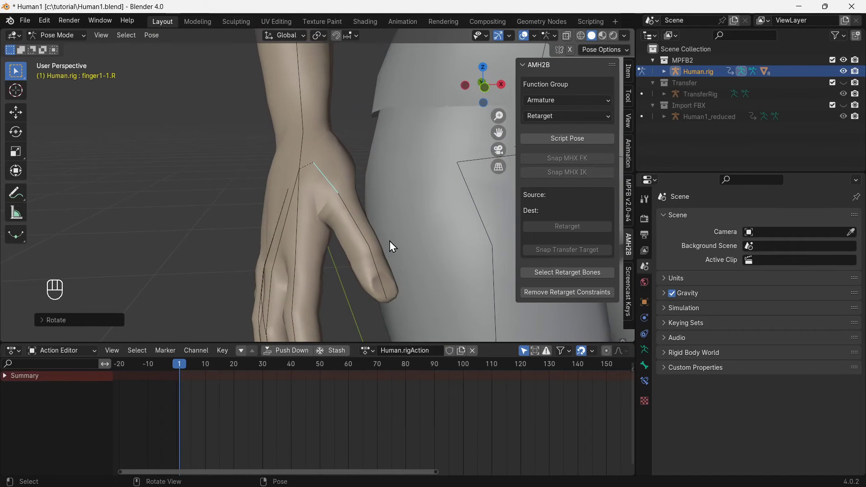
{"action": "key", "text": "i"}
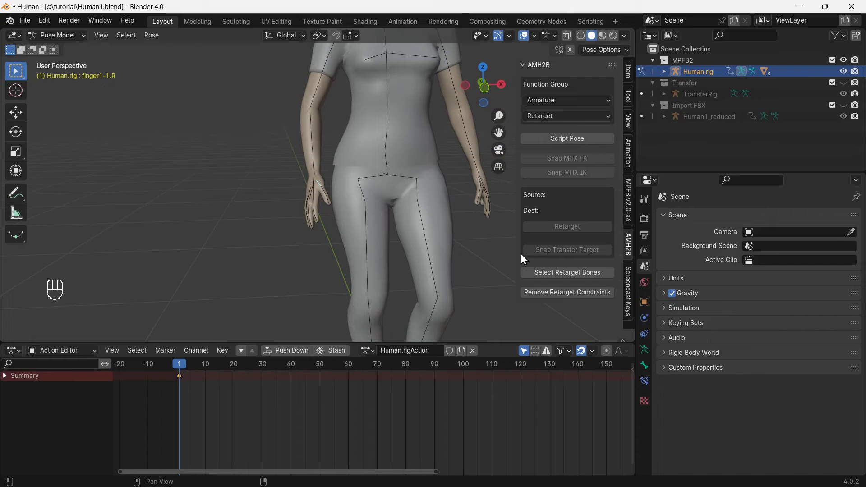
- Bake the retarget bones' animation for frames 1–29 into an action and play it back
{"action": "right_click", "coordinate": [648, 350]}
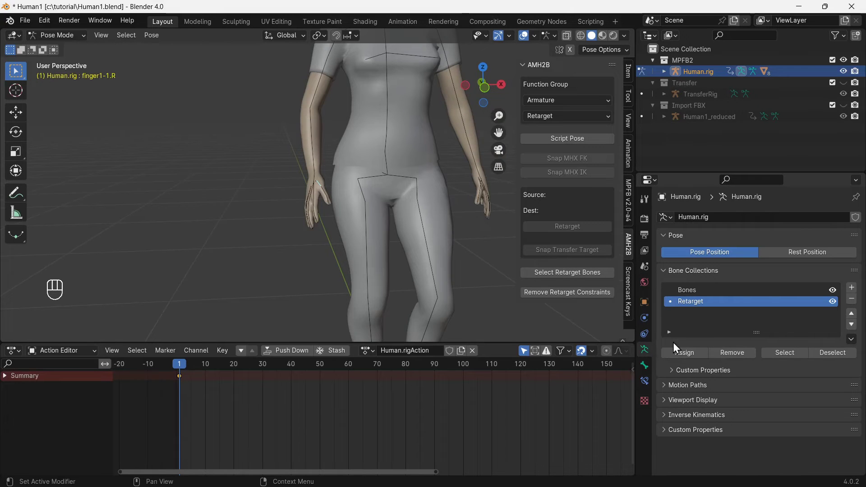
{"action": "right_click", "coordinate": [785, 356]}
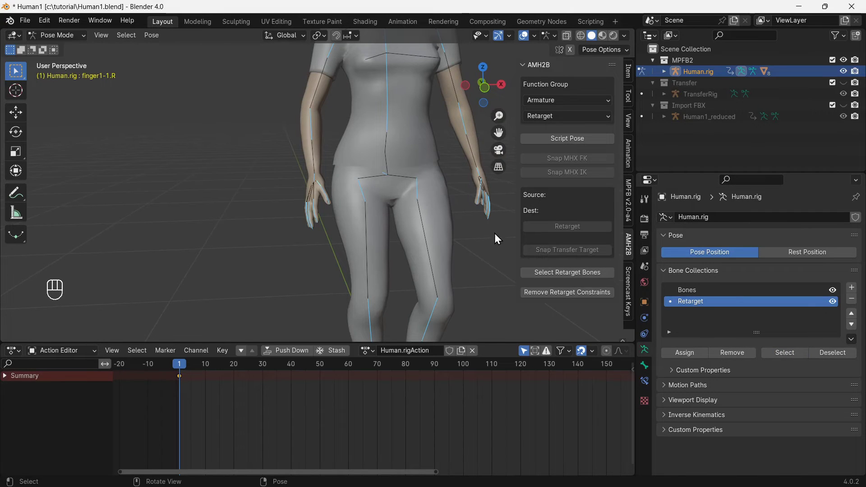
{"action": "left_click", "coordinate": [149, 35]}
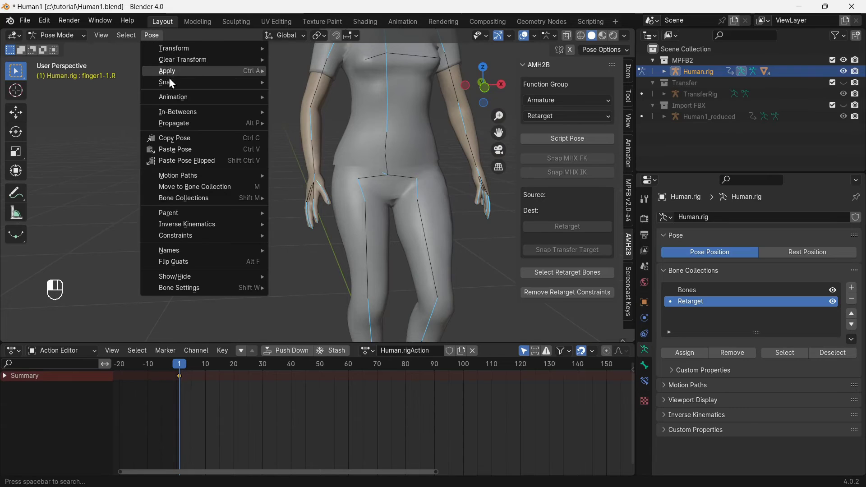
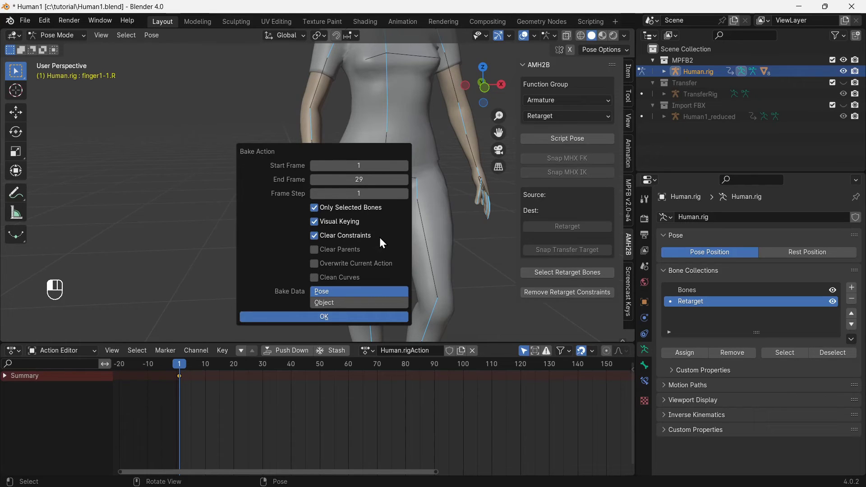
{"action": "left_click", "coordinate": [357, 317]}
{"action": "key", "text": "space"}
{"action": "key", "text": "space"}
{"action": "key", "text": "space"}
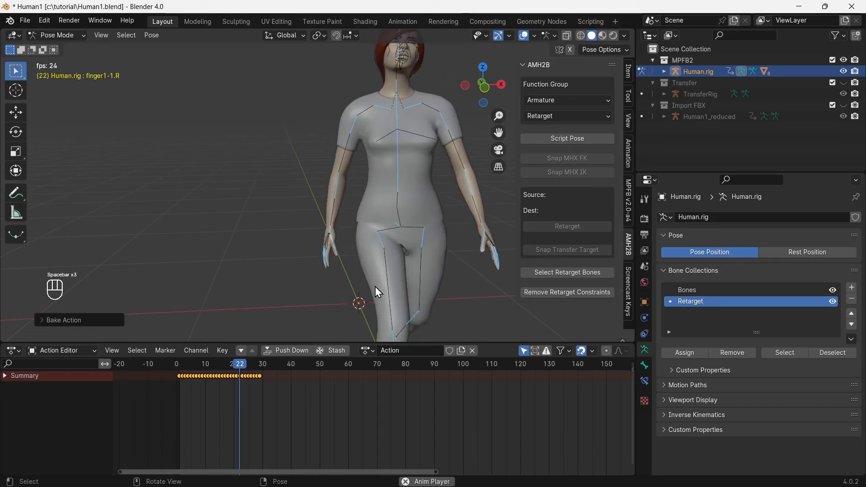
{"action": "key", "text": "space"}
- Rename the baked action FixedWalk and push it down into the NLA
{"action": "left_click", "coordinate": [186, 369]}
{"action": "key", "text": "space"}
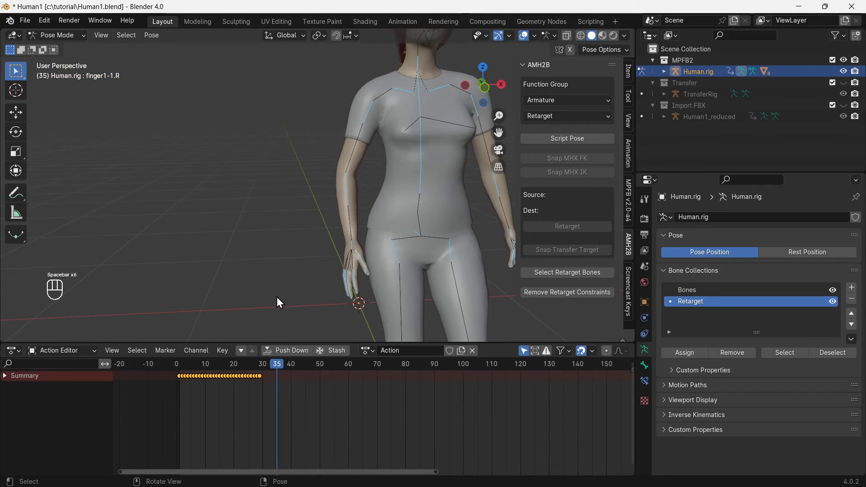
{"action": "key", "text": "space"}
{"action": "left_click_drag", "start_coordinate": [413, 354], "coordinate": [412, 355]}
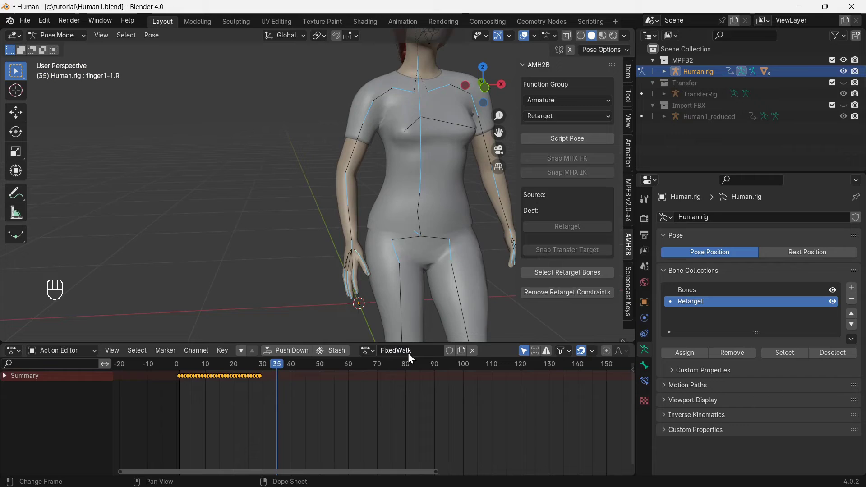
{"action": "left_click", "coordinate": [289, 353]}
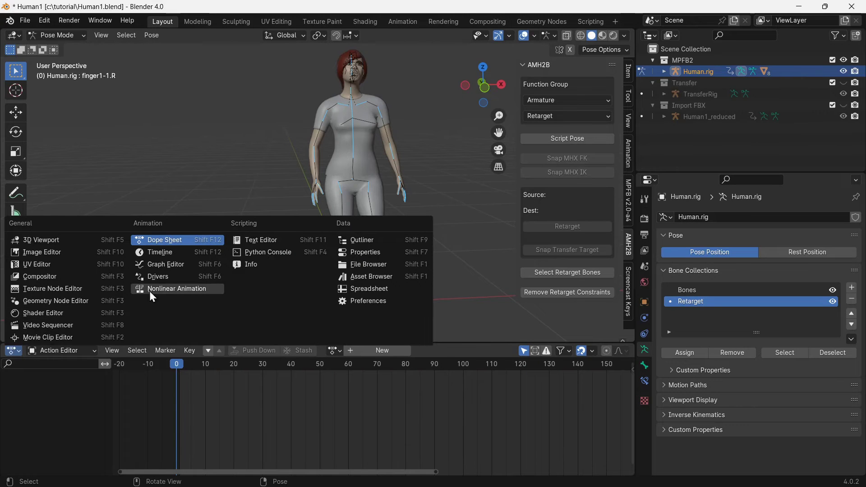
- Switch the timeline to the Nonlinear Animation editor and check the FixedWalk.001 strip settings
{"action": "left_click", "coordinate": [168, 293]}
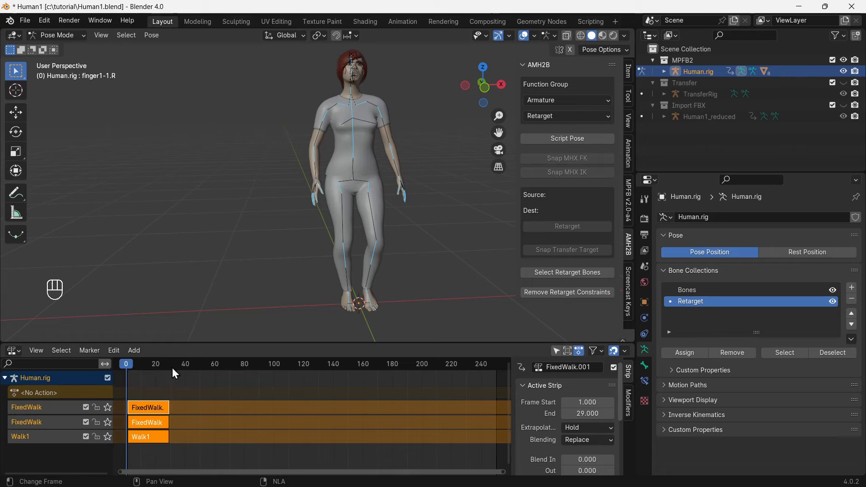
{"action": "left_click", "coordinate": [162, 437]}
{"action": "key", "text": "x"}
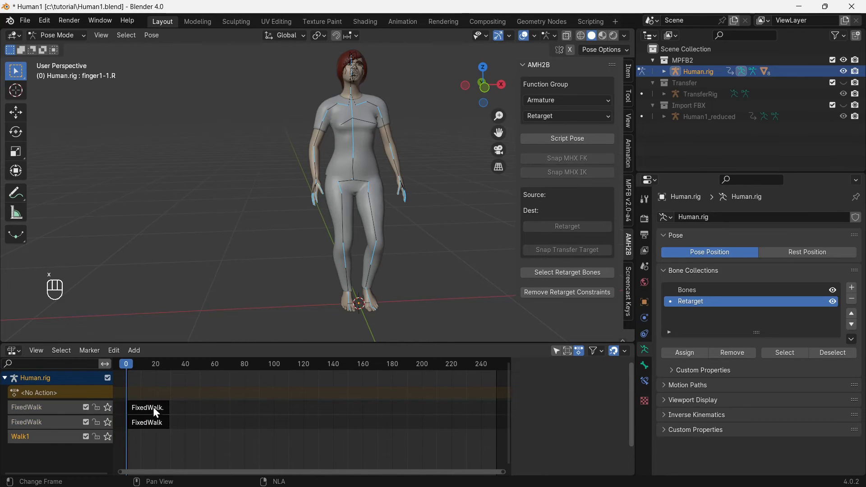
{"action": "left_click", "coordinate": [158, 409]}
{"action": "key", "text": "x"}
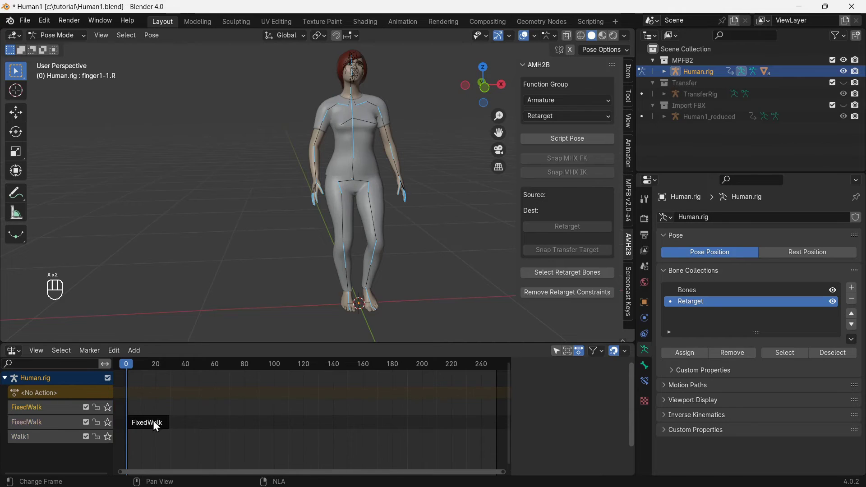
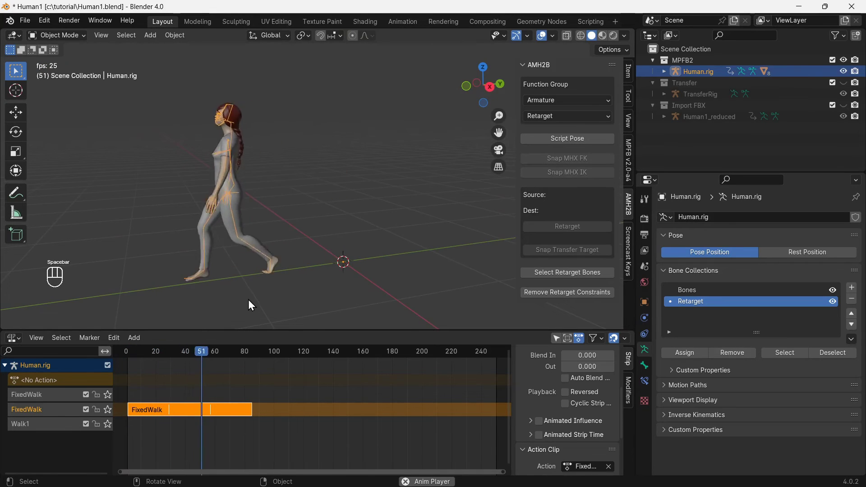
- Step through frames around the foot plant while zoomed in on the character's foot
{"action": "key", "text": "space"}
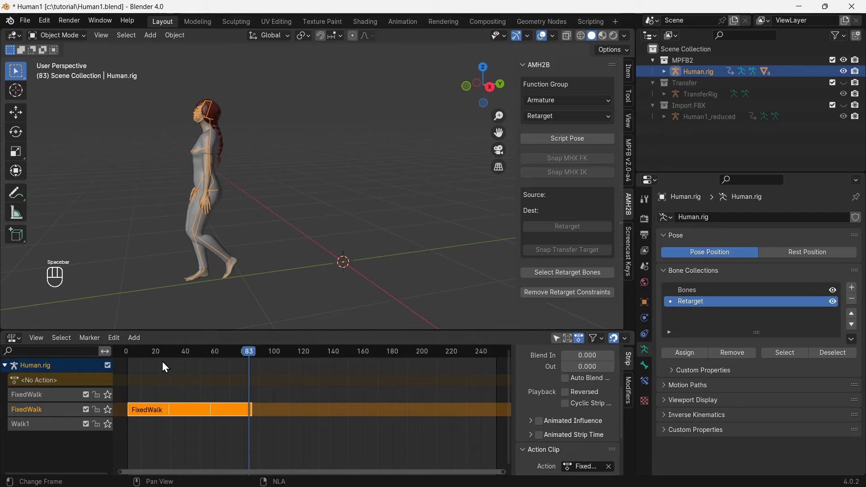
{"action": "left_click_drag", "start_coordinate": [170, 356], "coordinate": [213, 311]}
{"action": "key", "text": "Right"}
{"action": "key", "text": "Right"}
{"action": "key", "text": "Right"}
{"action": "key", "text": "Left"}
{"action": "left_click_drag", "start_coordinate": [216, 293], "coordinate": [264, 231]}
{"action": "left_click_drag", "start_coordinate": [213, 268], "coordinate": [275, 250]}
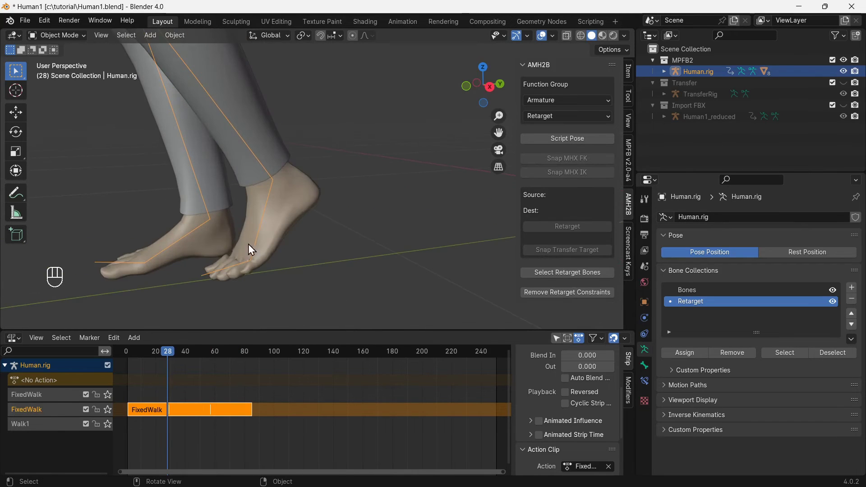
{"action": "key", "text": "Left"}
{"action": "key", "text": "Left"}
{"action": "key", "text": "Left"}
{"action": "key", "text": "Left"}
{"action": "key", "text": "Left"}
{"action": "key", "text": "Right"}
{"action": "key", "text": "Right"}
{"action": "key", "text": "Right"}
{"action": "key", "text": "Right"}
{"action": "key", "text": "Right"}
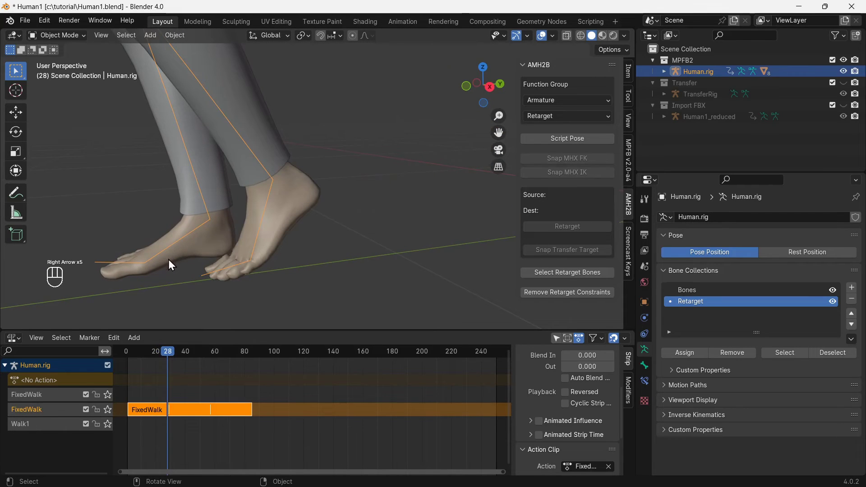
- Select the foot.R bone in pose mode and set AMH2B's Function Group to Animation - Object
{"action": "key", "text": "ctrl+Tab"}
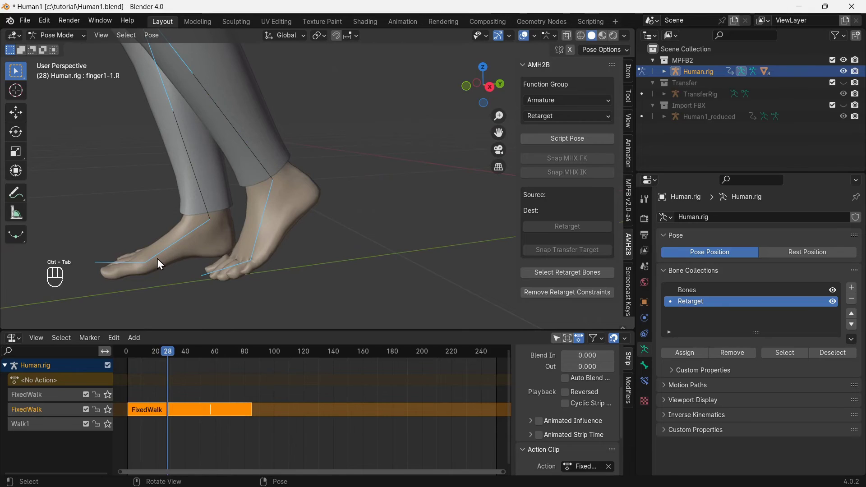
{"action": "left_click", "coordinate": [165, 255]}
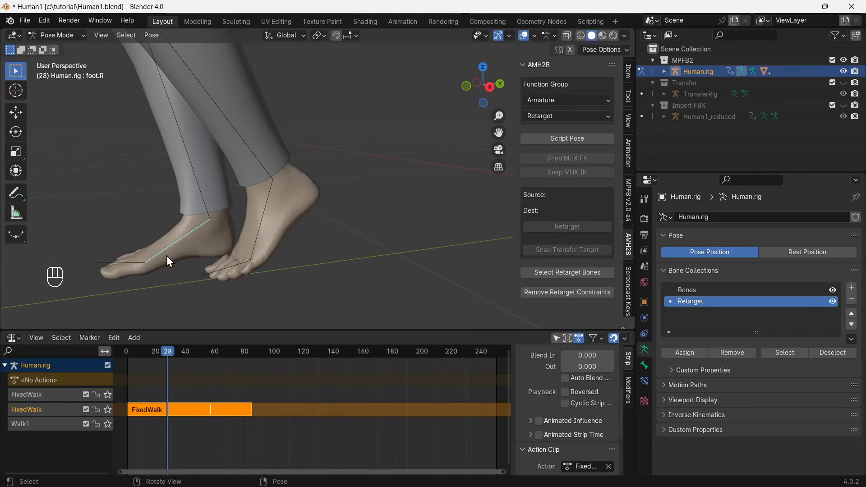
{"action": "left_click_drag", "start_coordinate": [561, 102], "coordinate": [569, 116]}
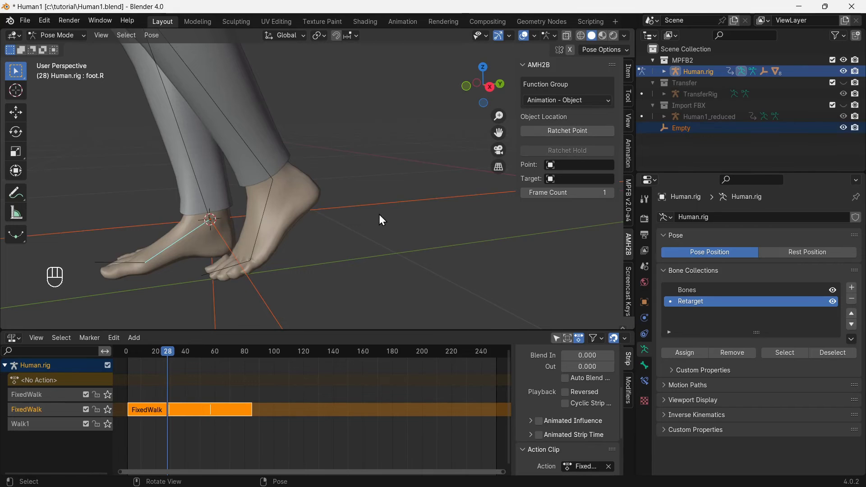
- Step the walk backward and forward frame by frame to find the point for the ratchet hold
{"action": "key", "text": "Left"}
{"action": "key", "text": "Left"}
{"action": "key", "text": "Left"}
{"action": "key", "text": "Left"}
{"action": "key", "text": "Left"}
{"action": "key", "text": "Left"}
{"action": "key", "text": "Left"}
{"action": "key", "text": "Left"}
{"action": "key", "text": "Left"}
{"action": "key", "text": "Left"}
{"action": "key", "text": "Left"}
{"action": "key", "text": "Left"}
{"action": "key", "text": "Right"}
{"action": "key", "text": "Right"}
{"action": "key", "text": "Right"}
{"action": "key", "text": "Right"}
{"action": "key", "text": "Right"}
{"action": "key", "text": "Right"}
{"action": "key", "text": "Right"}
{"action": "key", "text": "Right"}
{"action": "key", "text": "Right"}
{"action": "key", "text": "Right"}
{"action": "key", "text": "Right"}
{"action": "key", "text": "Right"}
{"action": "key", "text": "Right"}
{"action": "key", "text": "Left"}
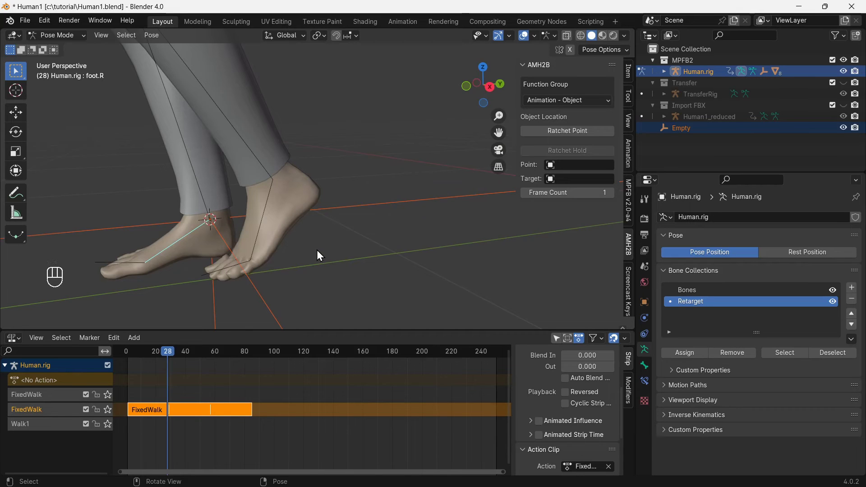
- In Object Mode, assign the new Empty as the AMH2B ratchet Point and apply Ratchet Hold
{"action": "key", "text": "ctrl+Tab"}
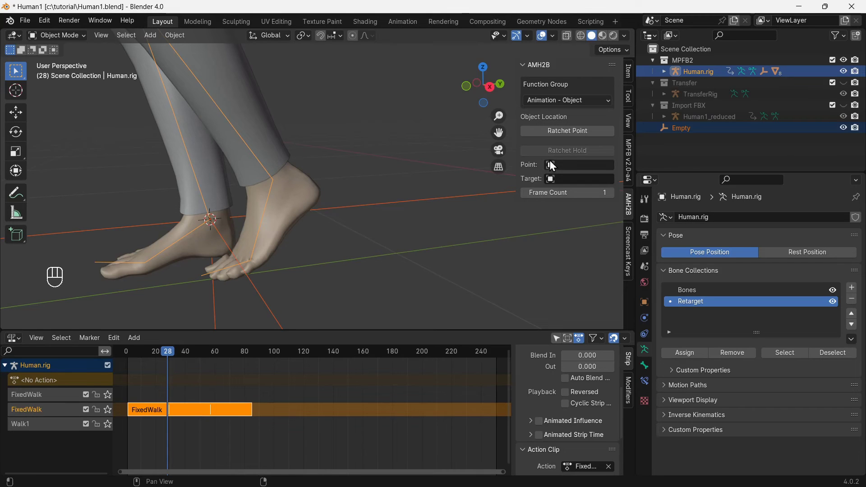
{"action": "left_click_drag", "start_coordinate": [556, 164], "coordinate": [562, 186]}
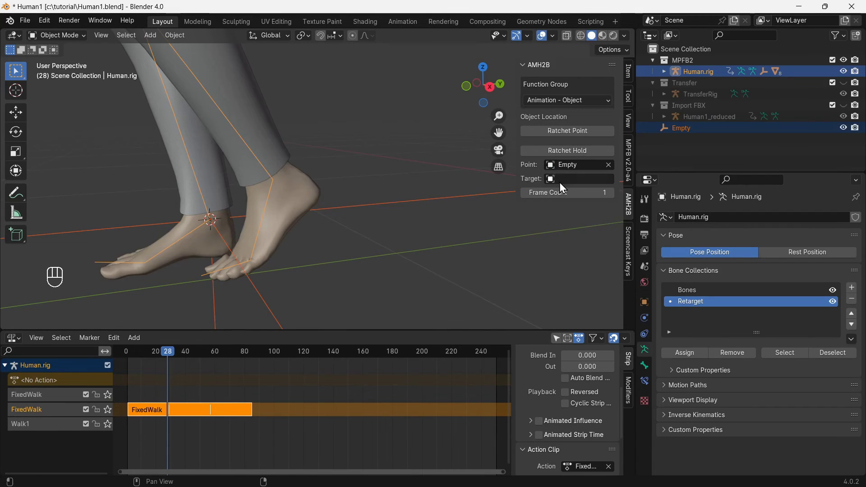
{"action": "left_click", "coordinate": [593, 155]}
- Step the held walk forward frame by frame up to frame 57 to check the result
{"action": "key", "text": "Right"}
{"action": "key", "text": "Right"}
{"action": "key", "text": "Right"}
{"action": "key", "text": "Right"}
{"action": "key", "text": "Right"}
{"action": "key", "text": "Right"}
{"action": "key", "text": "Right"}
{"action": "key", "text": "Right"}
{"action": "key", "text": "Right"}
{"action": "key", "text": "Right"}
{"action": "key", "text": "Right"}
{"action": "key", "text": "Right"}
{"action": "key", "text": "Right"}
{"action": "key", "text": "Right"}
{"action": "key", "text": "Right"}
{"action": "key", "text": "Right"}
{"action": "key", "text": "Right"}
{"action": "key", "text": "Right"}
{"action": "key", "text": "Right"}
{"action": "key", "text": "Right"}
{"action": "key", "text": "Right"}
{"action": "key", "text": "Right"}
{"action": "key", "text": "Right"}
{"action": "key", "text": "Right"}
{"action": "key", "text": "Right"}
{"action": "key", "text": "Left"}
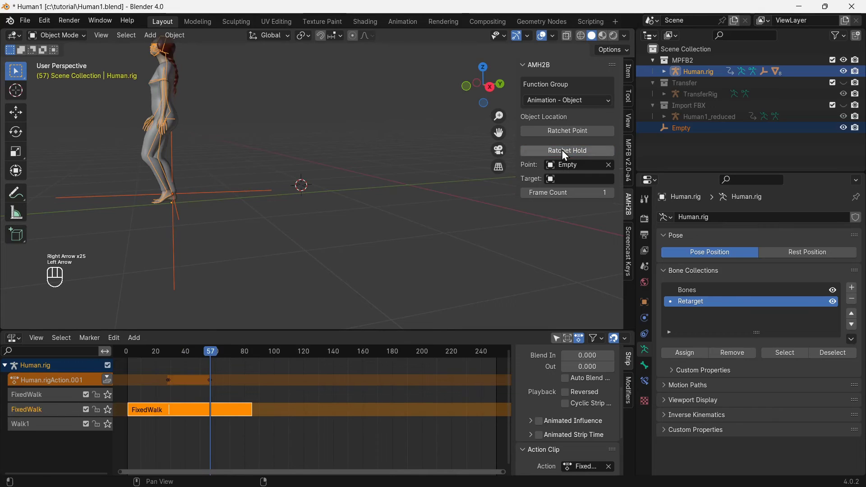
- Play the walk back from an earlier frame to check the ratchet hold
{"action": "left_click_drag", "start_coordinate": [186, 351], "coordinate": [128, 354]}
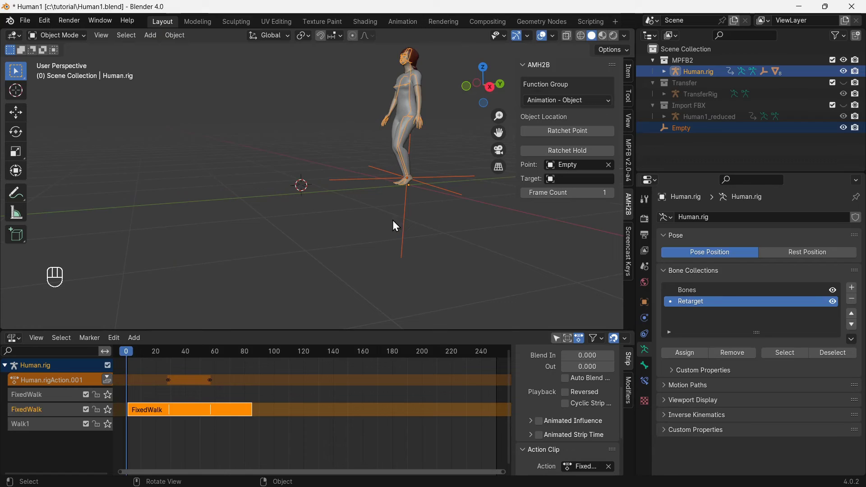
{"action": "key", "text": "space"}
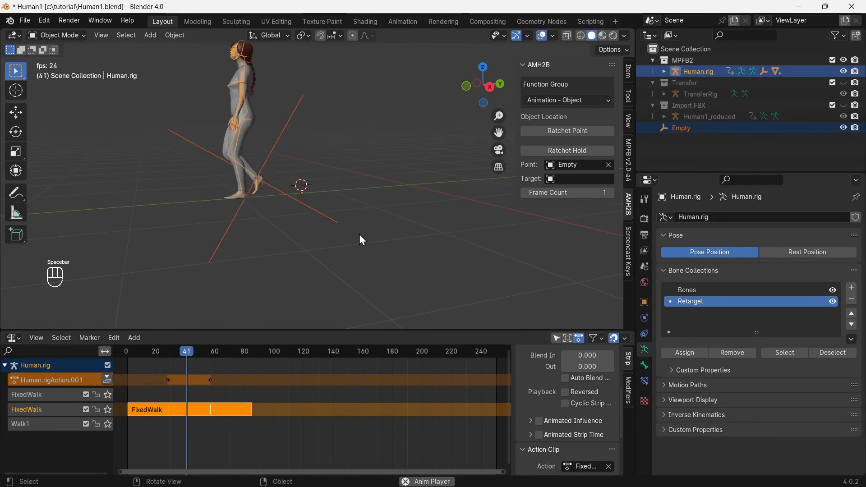
{"action": "key", "text": "space"}
- Hide the helper Empty and save the project as WalkingHuman1.blend
{"action": "left_click_drag", "start_coordinate": [170, 353], "coordinate": [129, 355]}
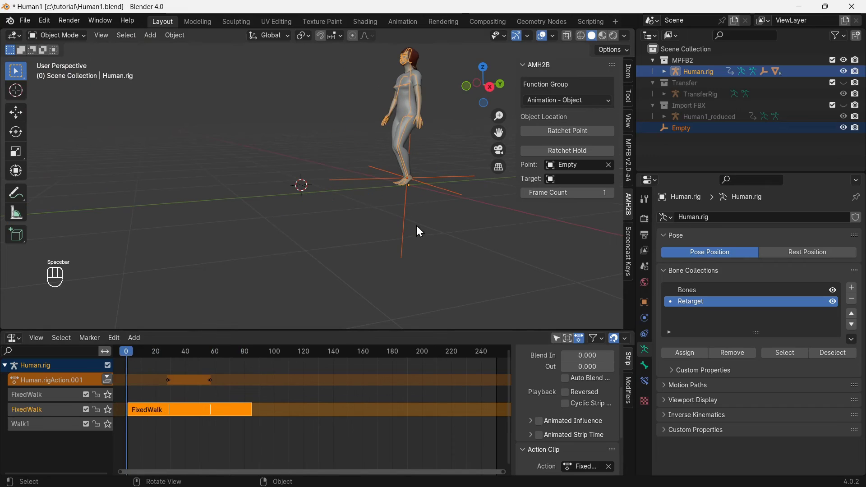
{"action": "key", "text": "h"}
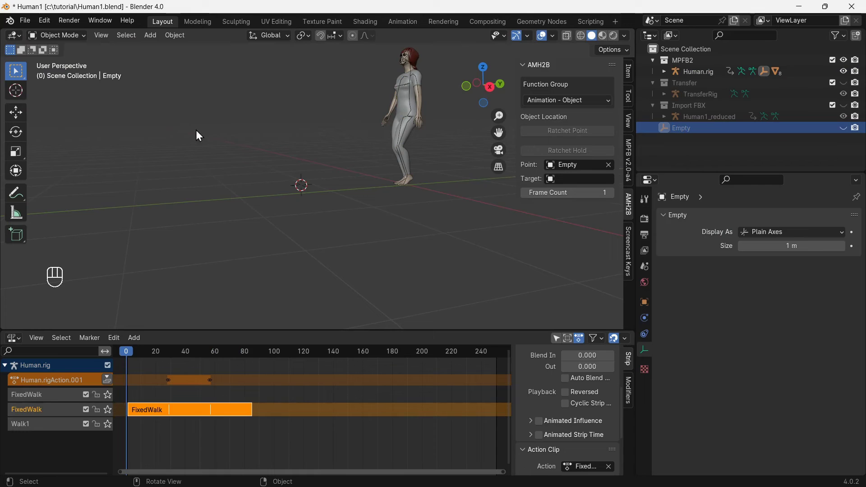
{"action": "left_click_drag", "start_coordinate": [32, 25], "coordinate": [61, 118]}
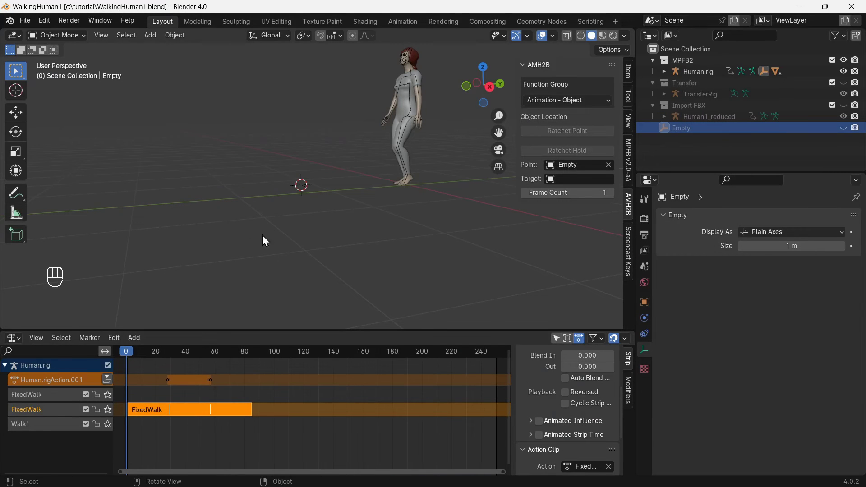
- Reopen the original Human1.blend and add a new collection named Import FBX
{"action": "left_click_drag", "start_coordinate": [27, 24], "coordinate": [37, 47]}
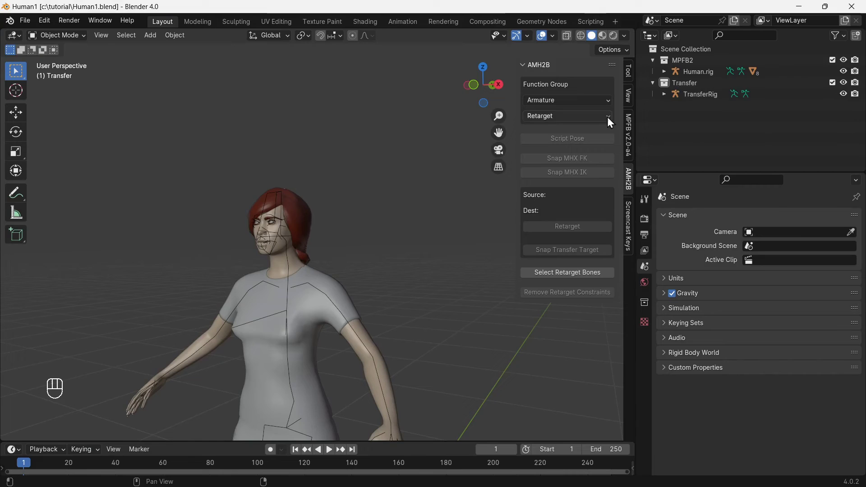
{"action": "left_click", "coordinate": [689, 50]}
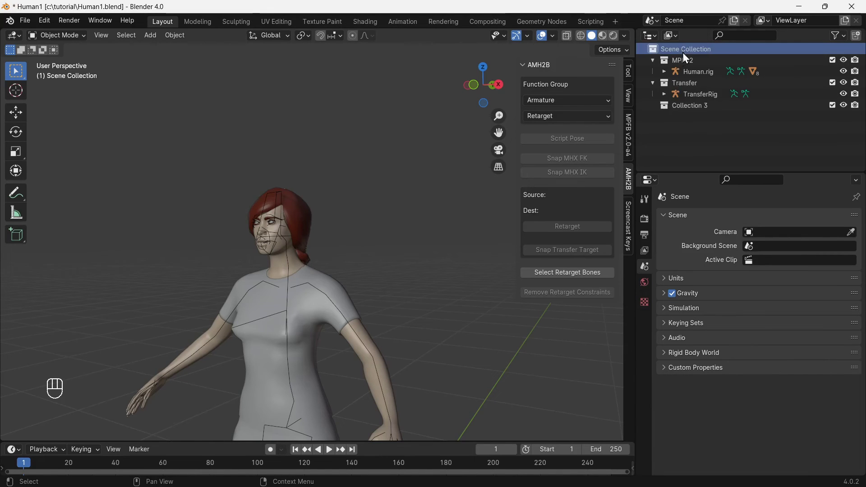
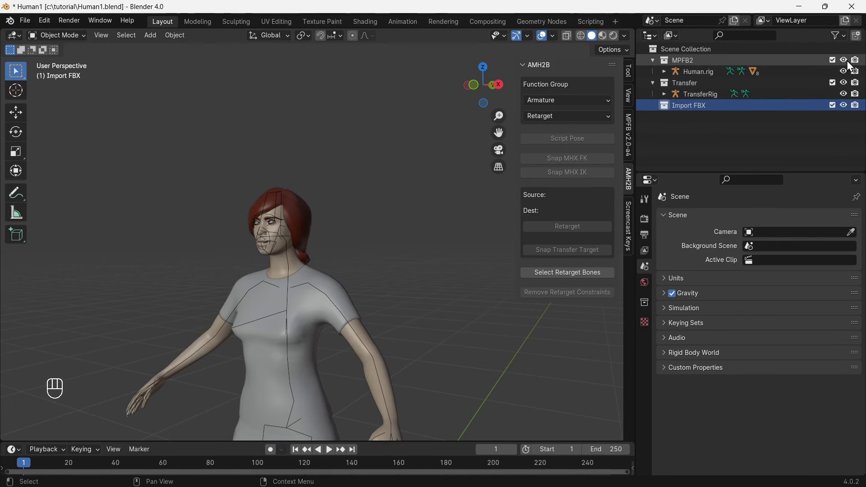
{"action": "middle_click", "coordinate": [847, 64]}
- Hide the MPFB2 character and import the Human1_reduced Mixamo FBX armature
{"action": "left_click", "coordinate": [846, 84]}
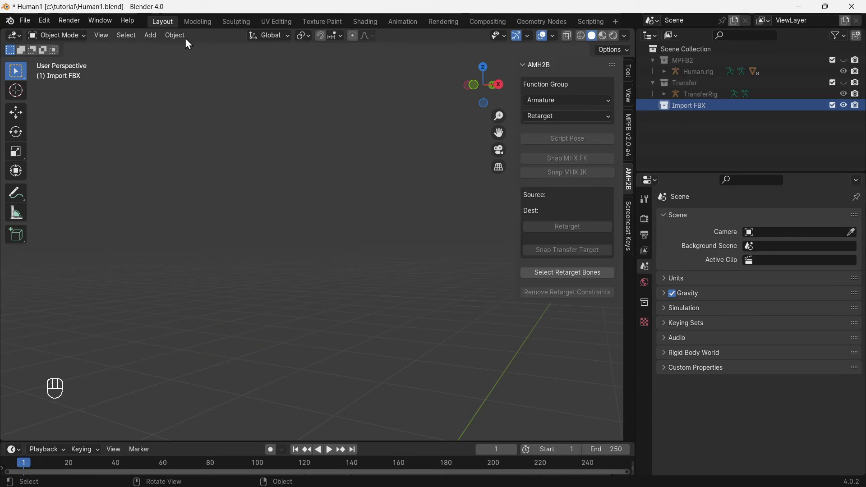
{"action": "left_click_drag", "start_coordinate": [32, 23], "coordinate": [185, 207]}
{"action": "left_click_drag", "start_coordinate": [240, 280], "coordinate": [247, 296]}
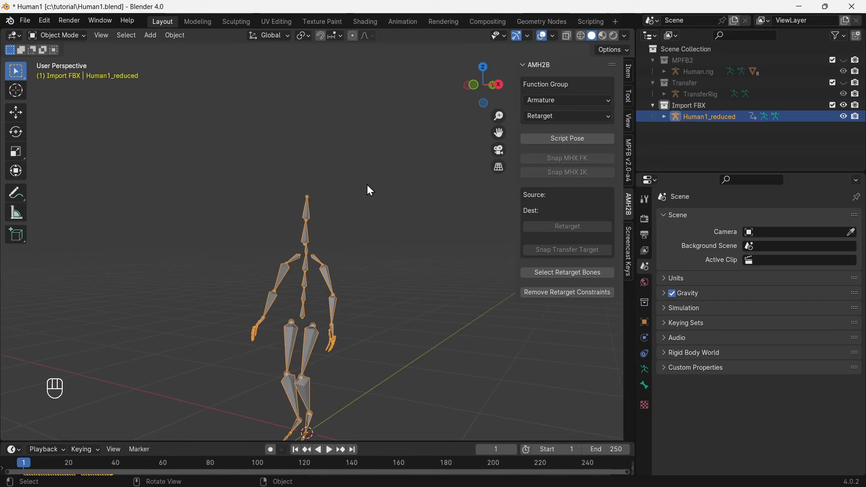
- Snap TransferRig to Human1_reduced, hide both armatures and show the MPFB2 character again
{"action": "left_click", "coordinate": [844, 88]}
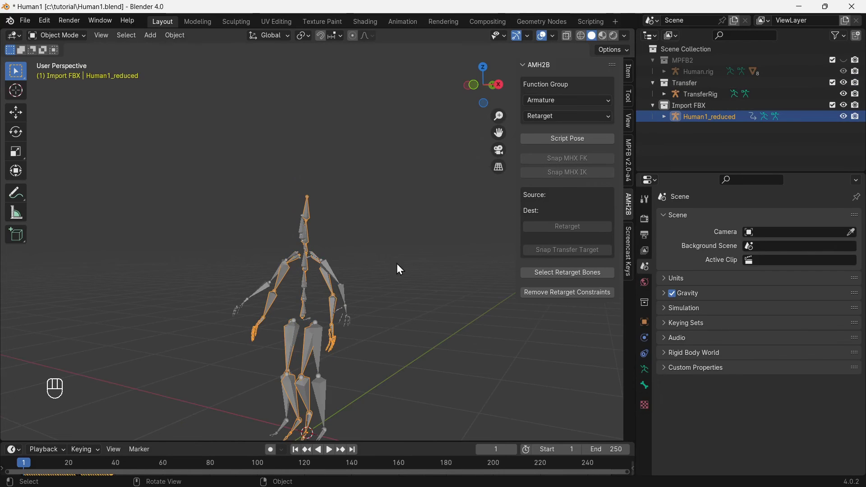
{"action": "left_click", "coordinate": [343, 286]}
{"action": "left_click_drag", "start_coordinate": [565, 254], "coordinate": [599, 326]}
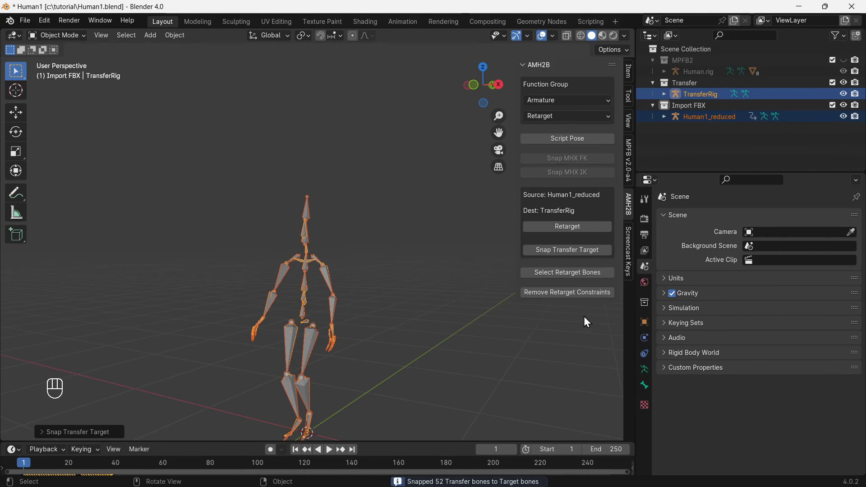
{"action": "left_click", "coordinate": [844, 107]}
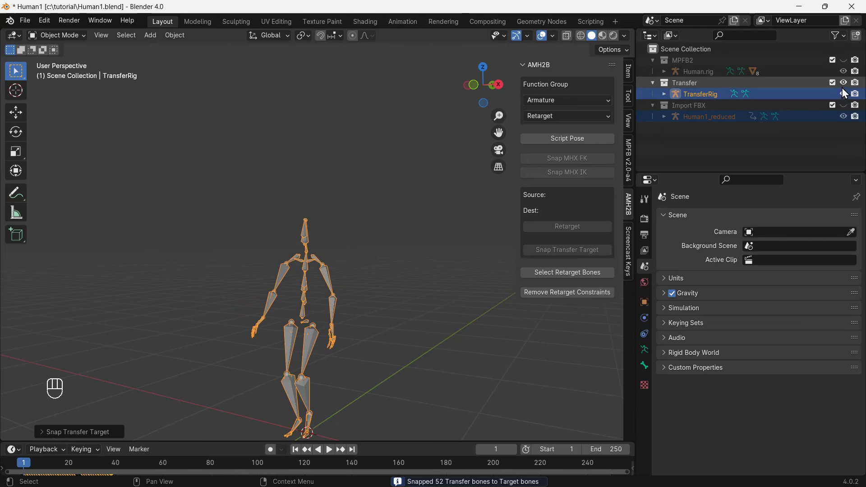
{"action": "left_click", "coordinate": [847, 90]}
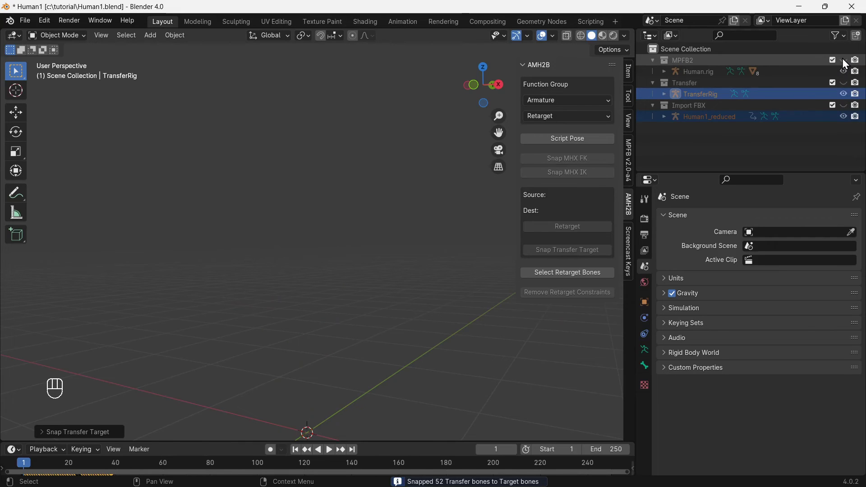
{"action": "left_click", "coordinate": [845, 62]}
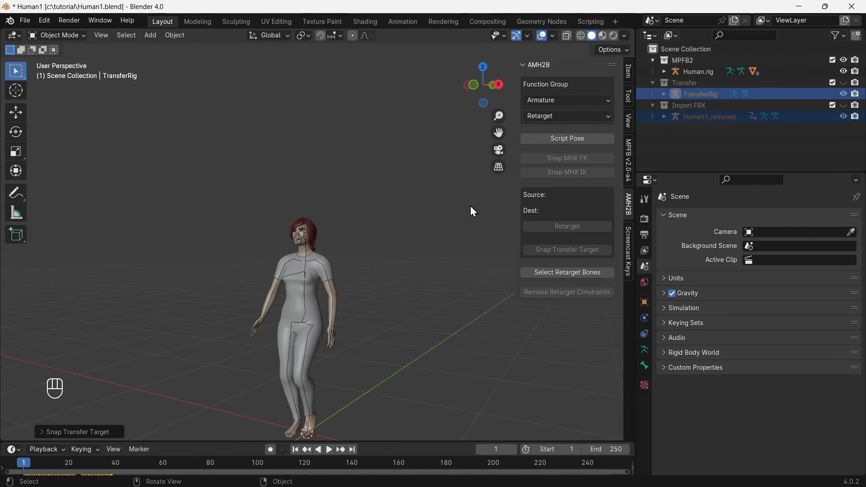
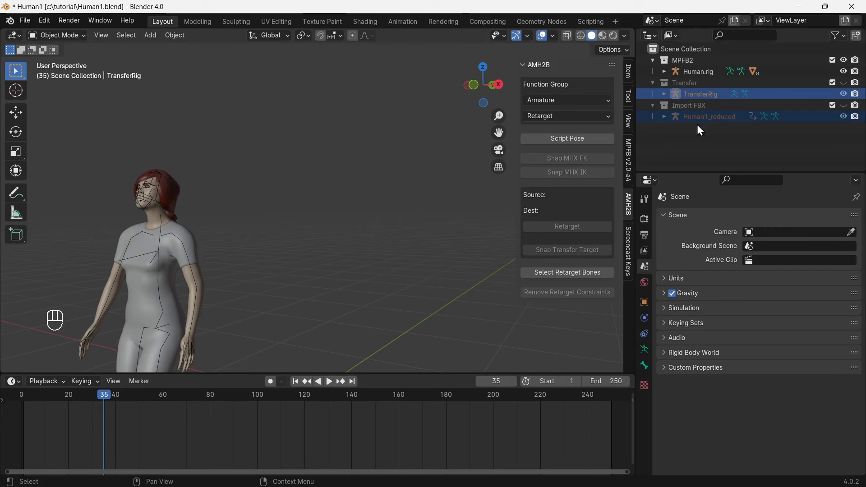
- With Human1_reduced active, step the walk forward to frame 38 and hide the armature again
{"action": "left_click", "coordinate": [720, 123]}
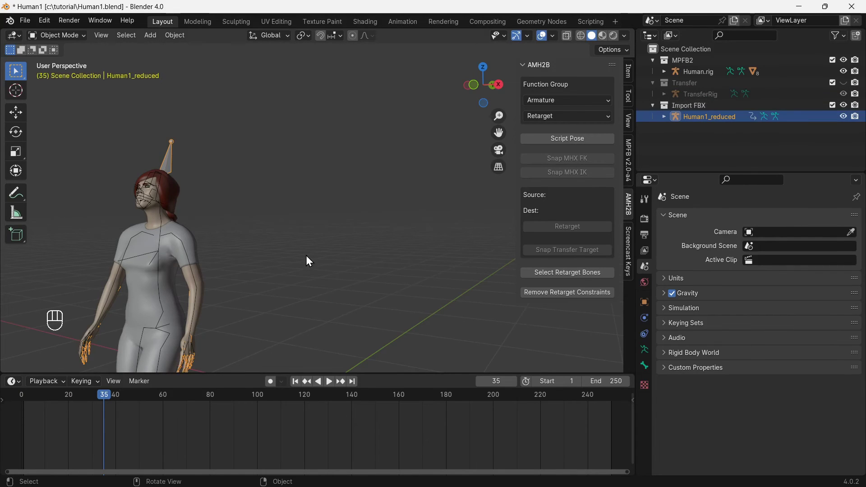
{"action": "key", "text": "Right"}
{"action": "key", "text": "Right"}
{"action": "key", "text": "Right"}
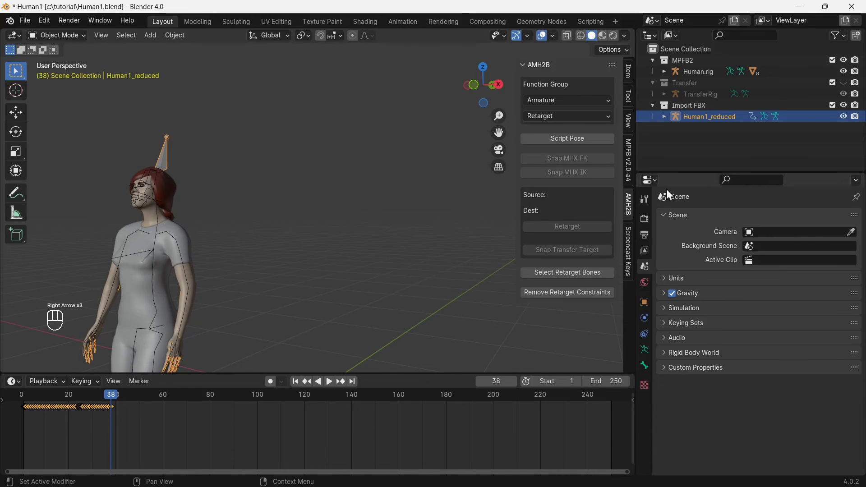
{"action": "left_click", "coordinate": [845, 108]}
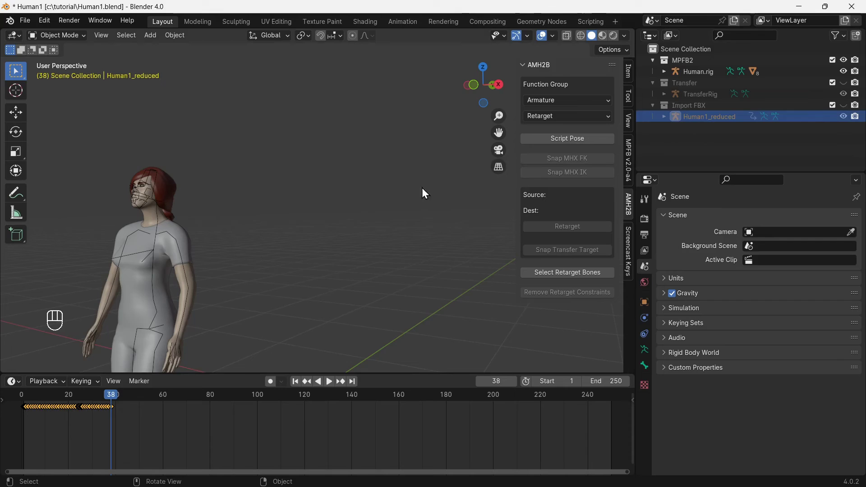
- Select Human.rig, enter Pose Mode and gather the selected bones into a Retarget bone collection
{"action": "left_click", "coordinate": [183, 248]}
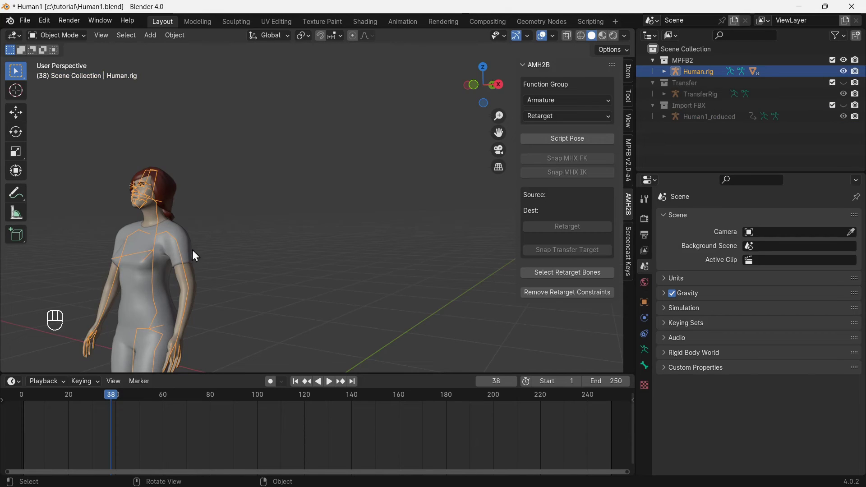
{"action": "key", "text": "ctrl+Tab"}
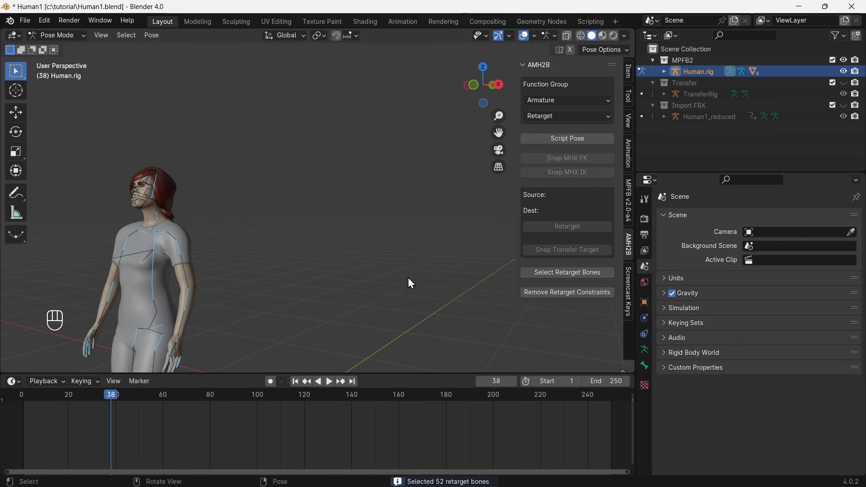
{"action": "left_click_drag", "start_coordinate": [156, 42], "coordinate": [332, 150]}
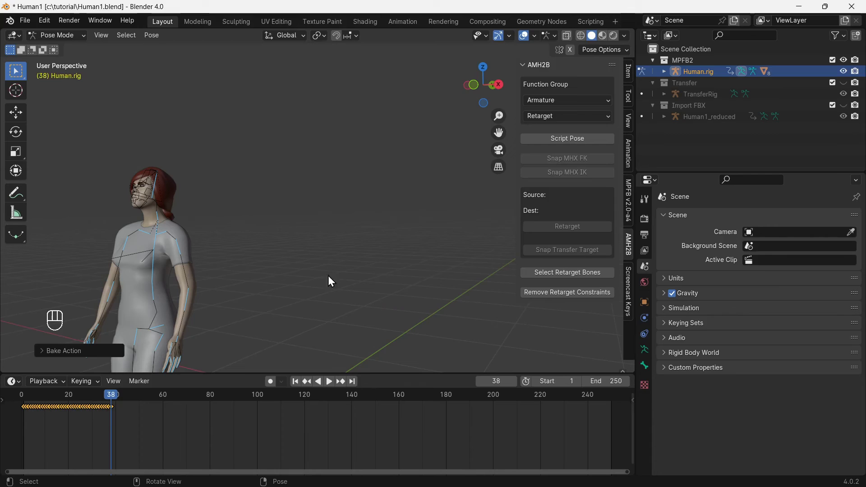
- Dismiss the F3 operator search and bring the character back into view in the viewport
{"action": "key", "text": "F3"}
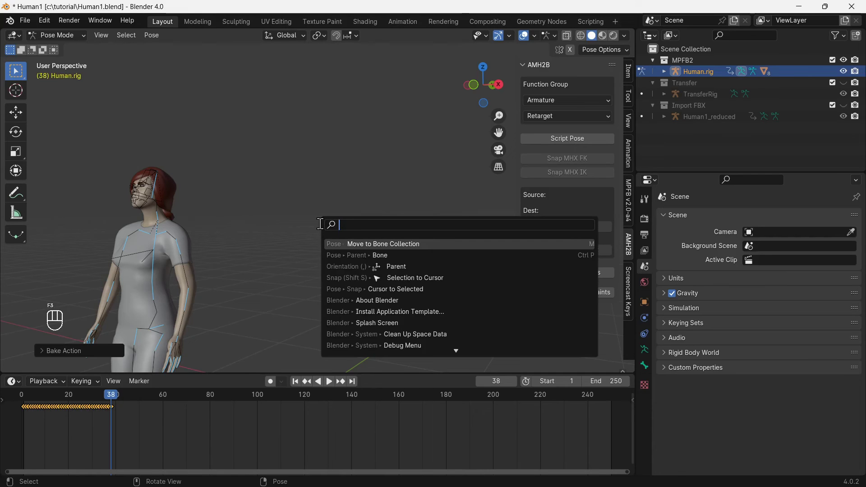
{"action": "key", "text": "l"}
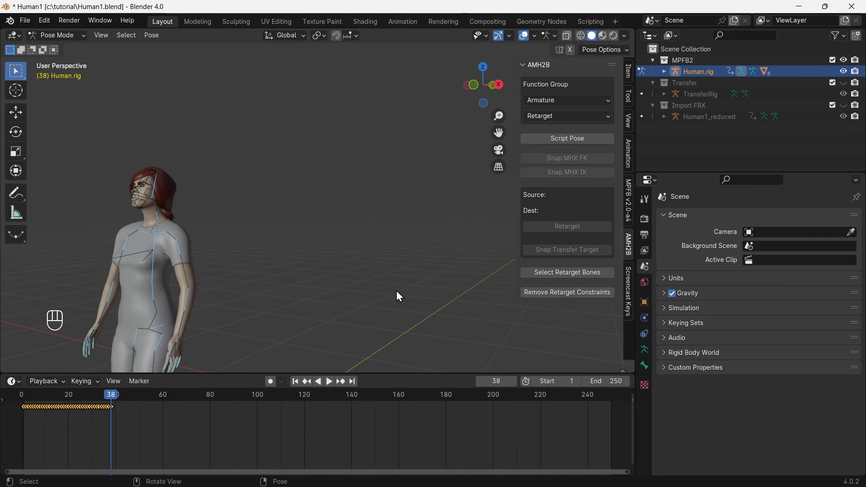
{"action": "left_click_drag", "start_coordinate": [297, 328], "coordinate": [379, 243]}
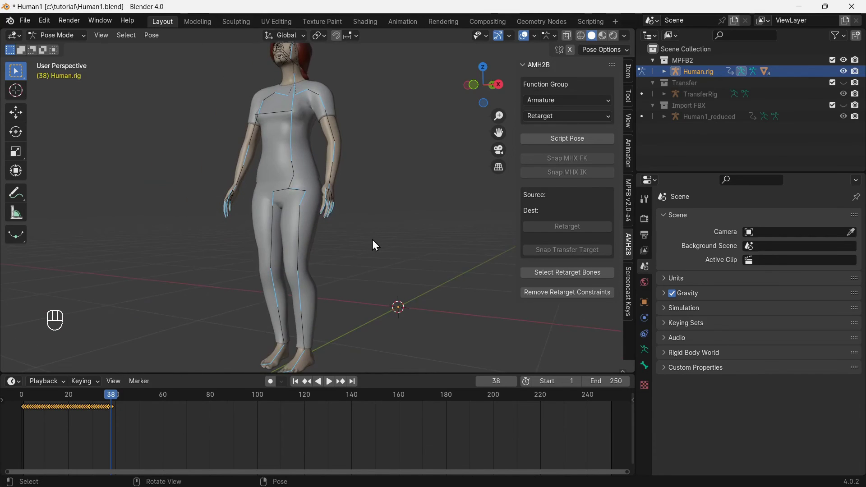
- Zoom in on the character's left hand and select the finger1-1.L bone
{"action": "left_click_drag", "start_coordinate": [341, 251], "coordinate": [238, 168]}
{"action": "left_click_drag", "start_coordinate": [238, 168], "coordinate": [259, 177]}
{"action": "key", "text": "KP_Decimal"}
{"action": "middle_click", "coordinate": [260, 178]}
{"action": "middle_click", "coordinate": [259, 178]}
{"action": "middle_click", "coordinate": [255, 200]}
{"action": "middle_click", "coordinate": [208, 276]}
{"action": "left_click", "coordinate": [225, 276]}
{"action": "left_click_drag", "start_coordinate": [232, 275], "coordinate": [267, 274]}
{"action": "left_click", "coordinate": [267, 274]}
{"action": "middle_click", "coordinate": [300, 274]}
{"action": "left_click_drag", "start_coordinate": [322, 260], "coordinate": [216, 269]}
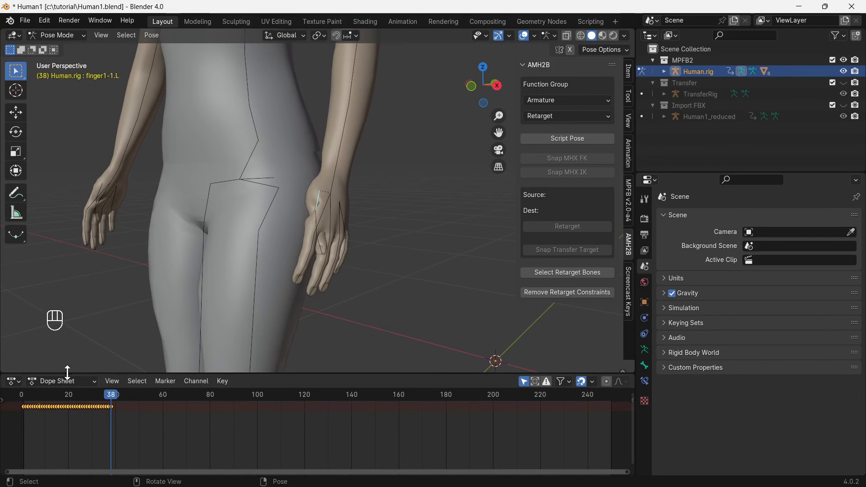
- In the Action Editor unlink StopWalk1, then rotate finger1-1.L into position at frame 38
{"action": "left_click_drag", "start_coordinate": [67, 385], "coordinate": [76, 423]}
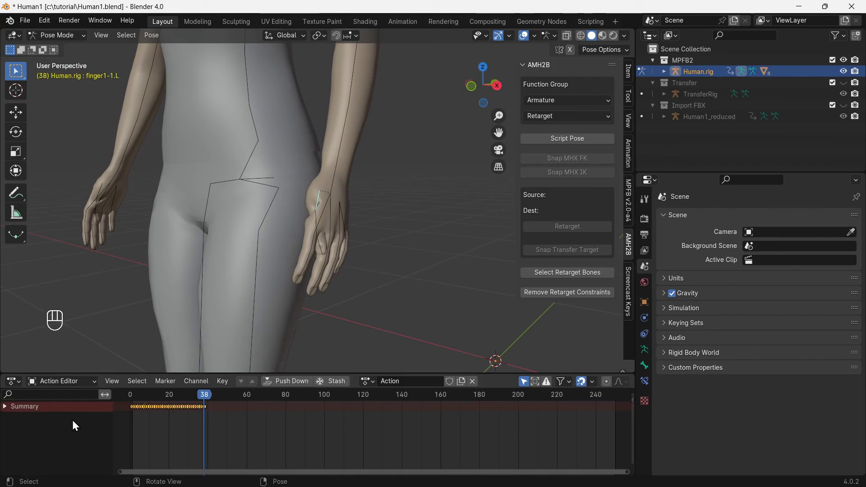
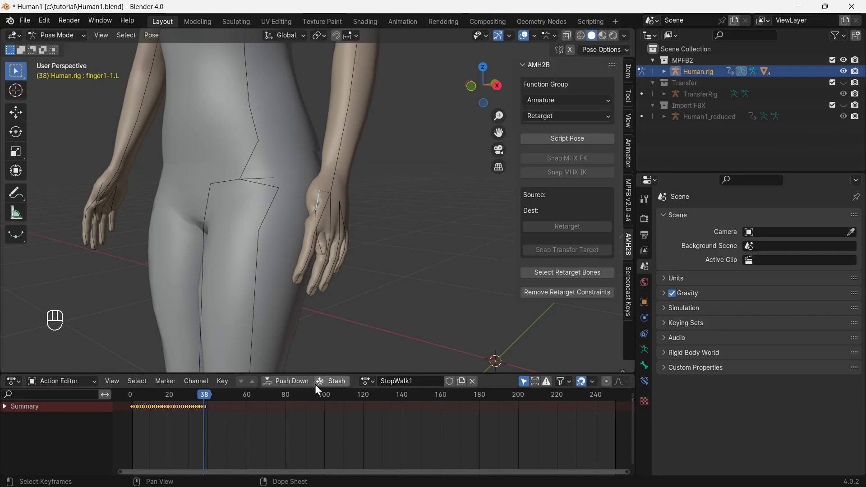
{"action": "left_click_drag", "start_coordinate": [301, 386], "coordinate": [382, 252]}
{"action": "key", "text": "r"}
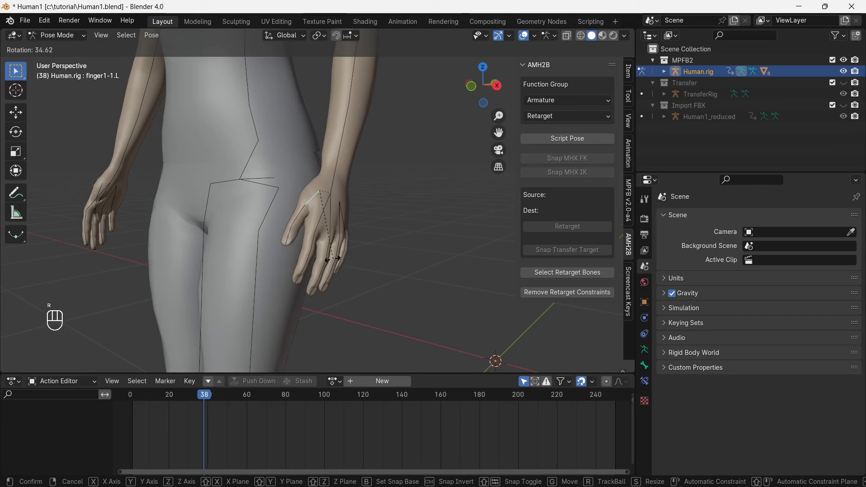
{"action": "left_click_drag", "start_coordinate": [325, 261], "coordinate": [268, 268]}
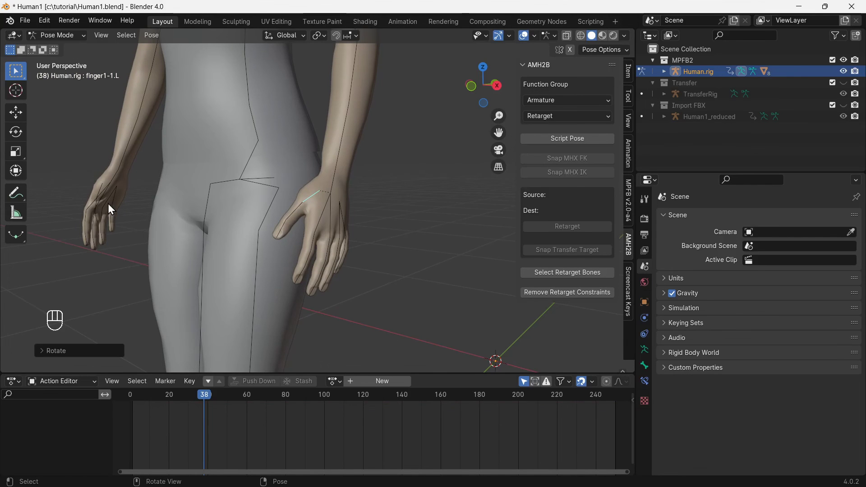
- Rotate finger1-1.R to match and key both finger bones, creating Human.rigAction
{"action": "key", "text": "KP_Decimal"}
{"action": "left_click_drag", "start_coordinate": [145, 261], "coordinate": [261, 269]}
{"action": "key", "text": "r"}
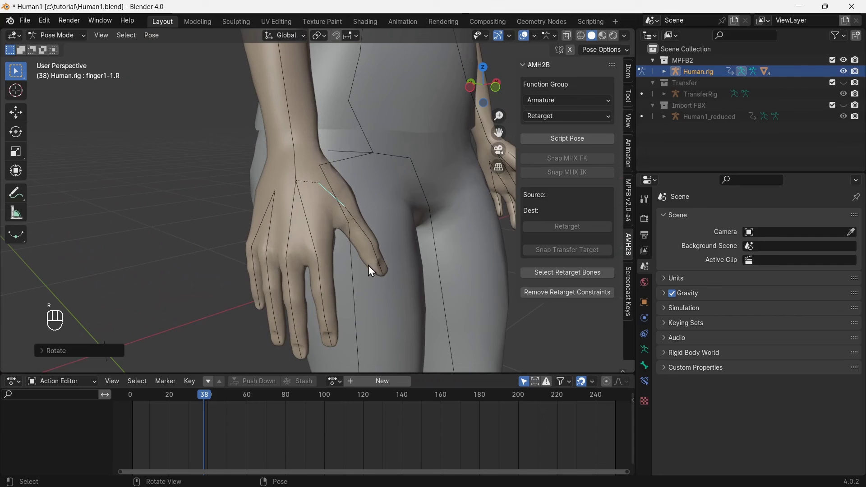
{"action": "key", "text": "i"}
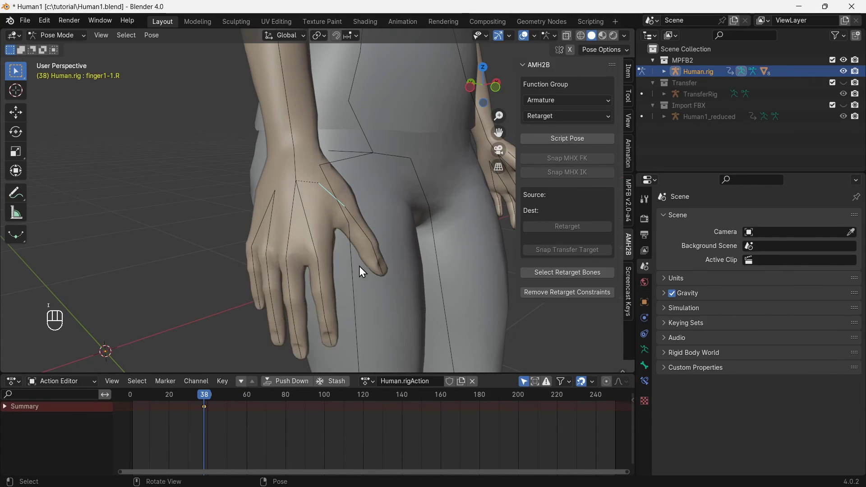
- Bake the pose into an action named StopWalkFixed and save as Human1StopWalk.blend
{"action": "left_click_drag", "start_coordinate": [400, 252], "coordinate": [193, 256]}
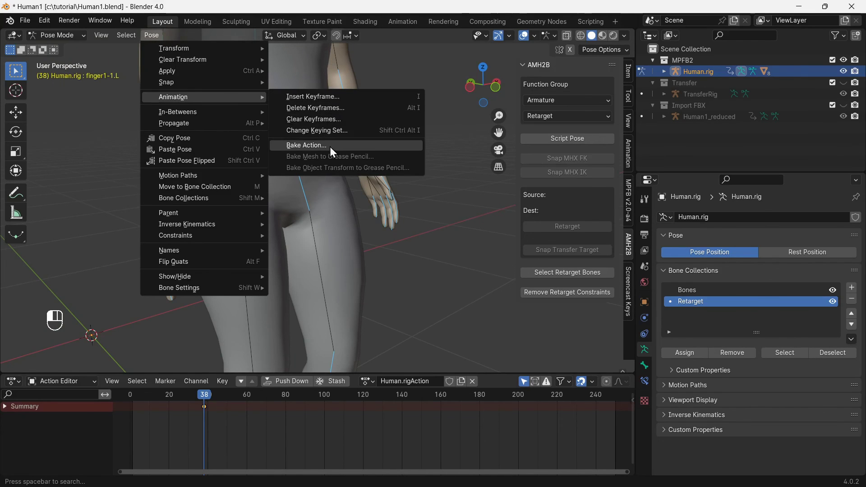
{"action": "right_click", "coordinate": [339, 152]}
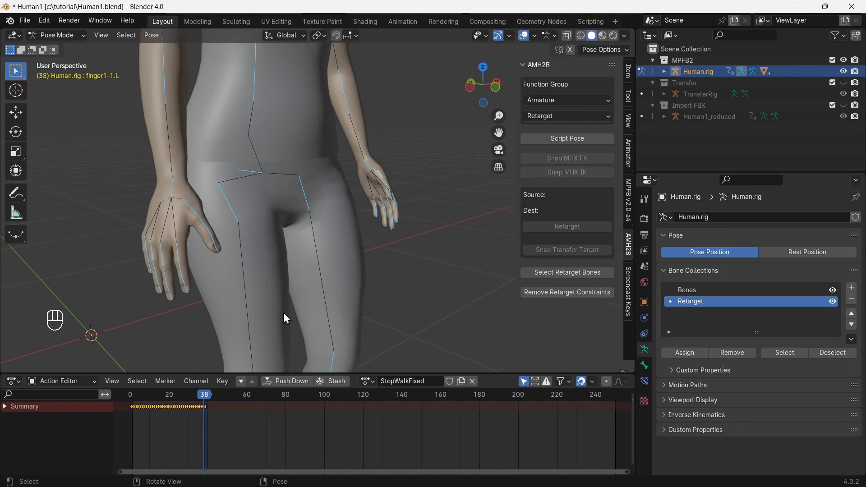
{"action": "left_click_drag", "start_coordinate": [25, 27], "coordinate": [51, 118]}
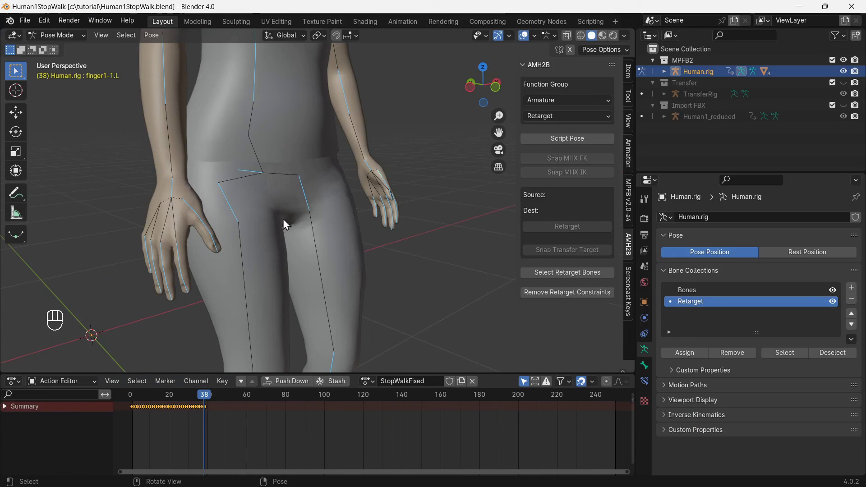
- Reopen WalkingHuman1.blend and add a StopWalkFixed NLA strip from frame 85 to 122 with Hold extrapolation
{"action": "left_click_drag", "start_coordinate": [33, 22], "coordinate": [64, 47]}
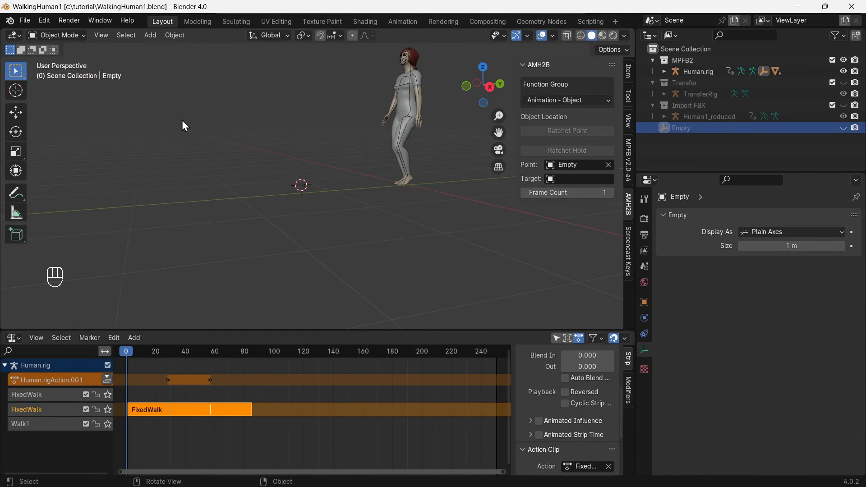
{"action": "left_click_drag", "start_coordinate": [31, 27], "coordinate": [46, 112]}
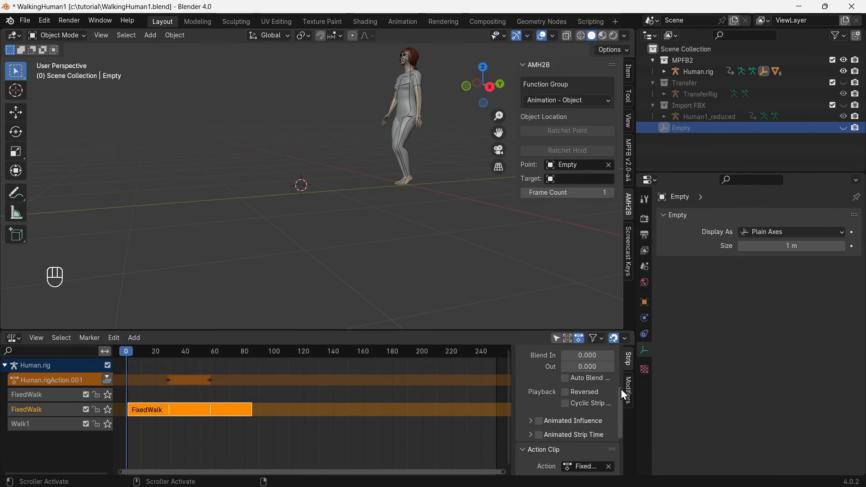
{"action": "left_click", "coordinate": [138, 342]}
{"action": "left_click_drag", "start_coordinate": [200, 351], "coordinate": [210, 352]}
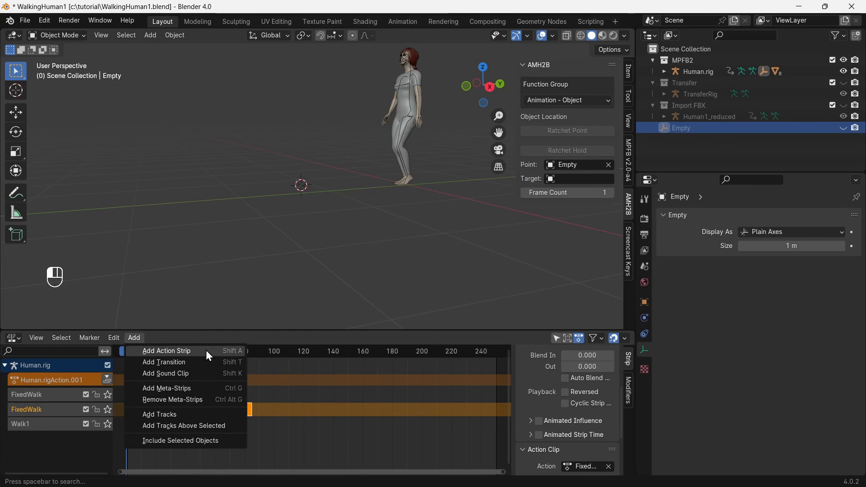
{"action": "left_click", "coordinate": [210, 352]}
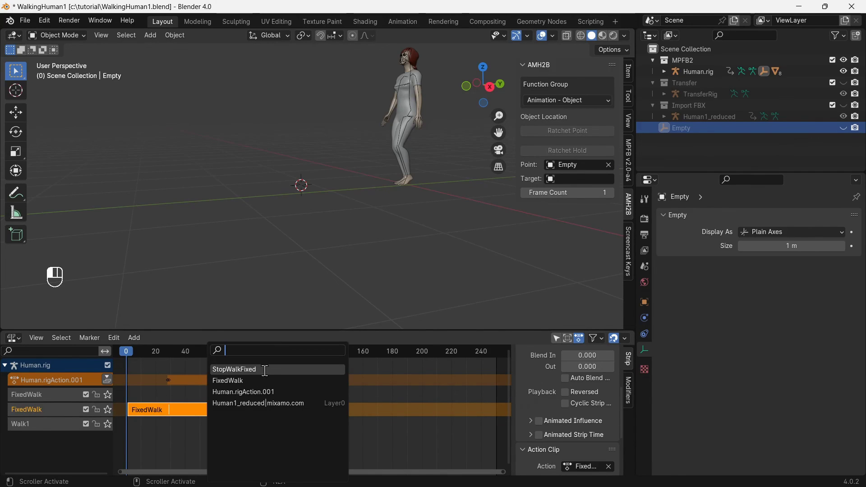
{"action": "left_click", "coordinate": [267, 375]}
{"action": "left_click", "coordinate": [164, 399]}
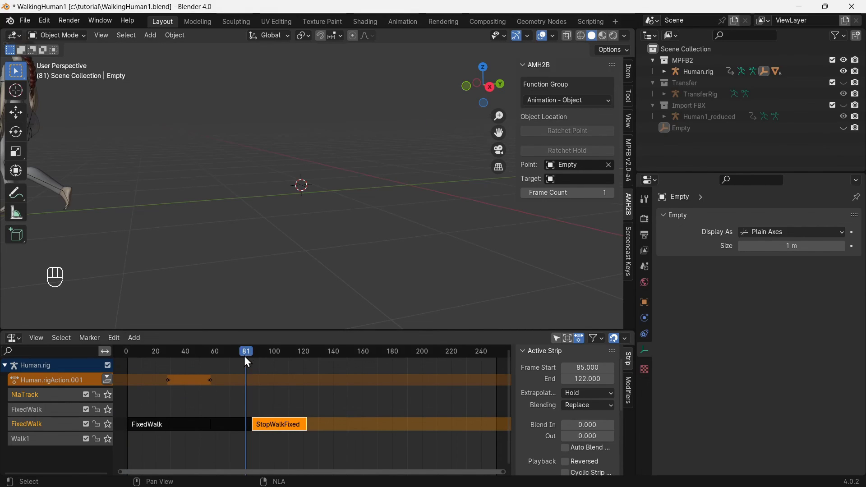
- Play back the three walk loops and stop, orbiting to inspect the character
{"action": "key", "text": "space"}
{"action": "key", "text": "space"}
{"action": "left_click", "coordinate": [261, 354]}
{"action": "left_click_drag", "start_coordinate": [182, 251], "coordinate": [283, 260]}
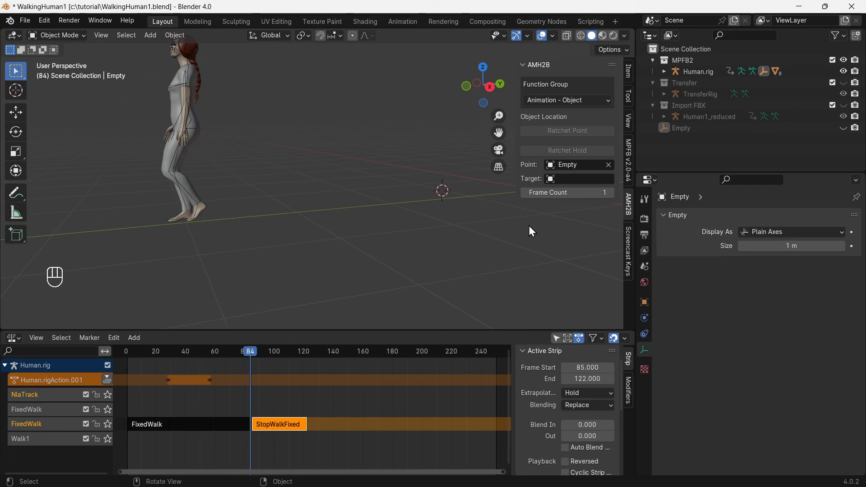
{"action": "middle_click", "coordinate": [200, 207]}
{"action": "key", "text": "Right"}
{"action": "key", "text": "Right"}
{"action": "key", "text": "Left"}
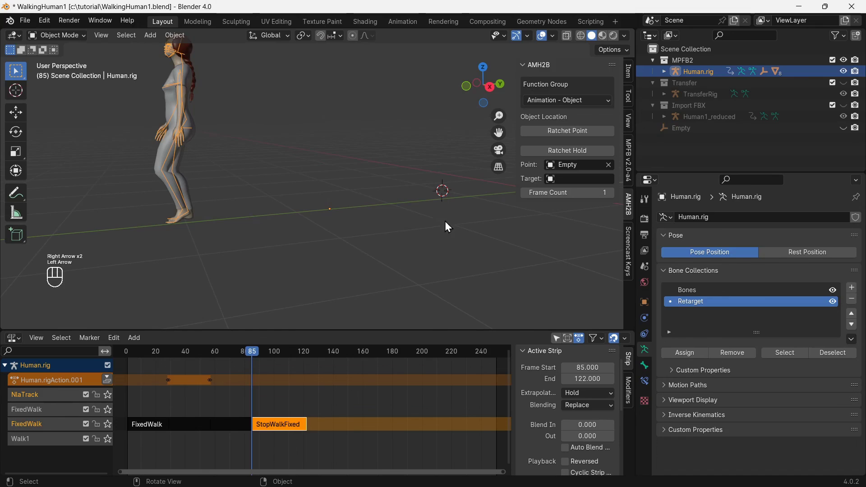
{"action": "left_click", "coordinate": [576, 152]}
{"action": "key", "text": "Right"}
{"action": "key", "text": "Right"}
{"action": "key", "text": "Left"}
{"action": "key", "text": "Left"}
{"action": "key", "text": "Left"}
{"action": "key", "text": "Left"}
{"action": "key", "text": "Left"}
{"action": "key", "text": "Left"}
{"action": "key", "text": "Left"}
{"action": "key", "text": "Left"}
{"action": "key", "text": "Left"}
{"action": "key", "text": "Left"}
{"action": "left_click_drag", "start_coordinate": [228, 251], "coordinate": [265, 265]}
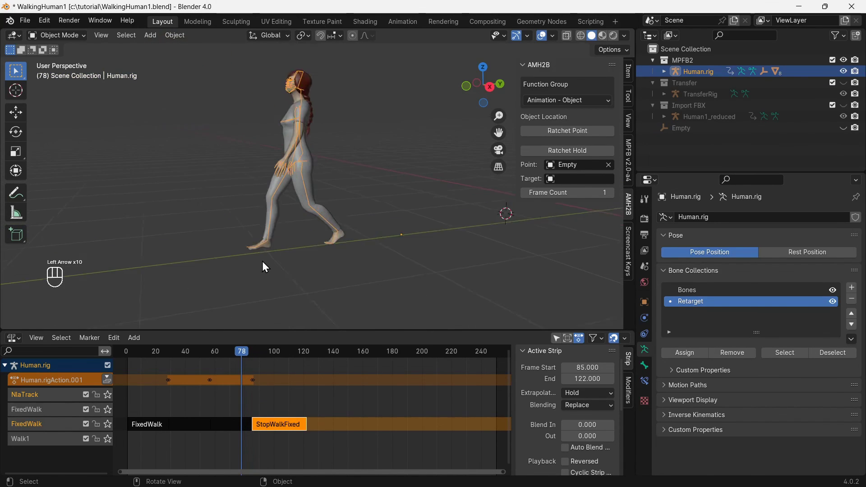
{"action": "key", "text": "space"}
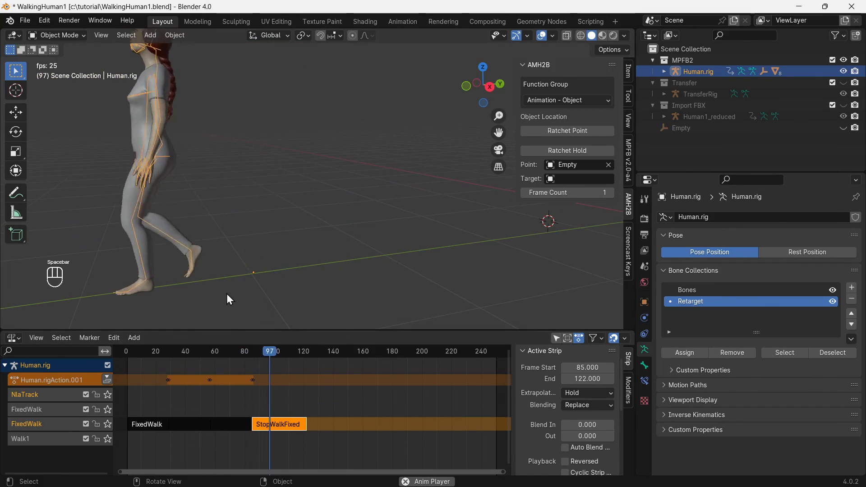
{"action": "left_click_drag", "start_coordinate": [202, 283], "coordinate": [258, 297]}
{"action": "key", "text": "space"}
{"action": "left_click", "coordinate": [132, 356]}
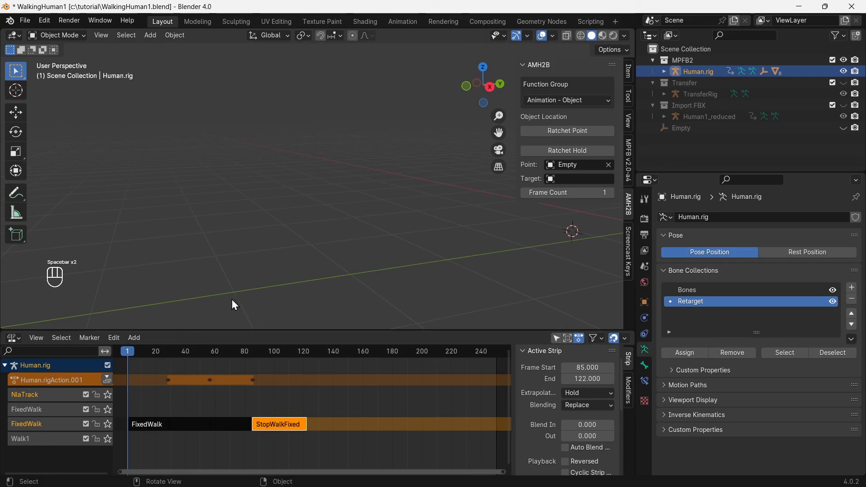
{"action": "key", "text": "space"}
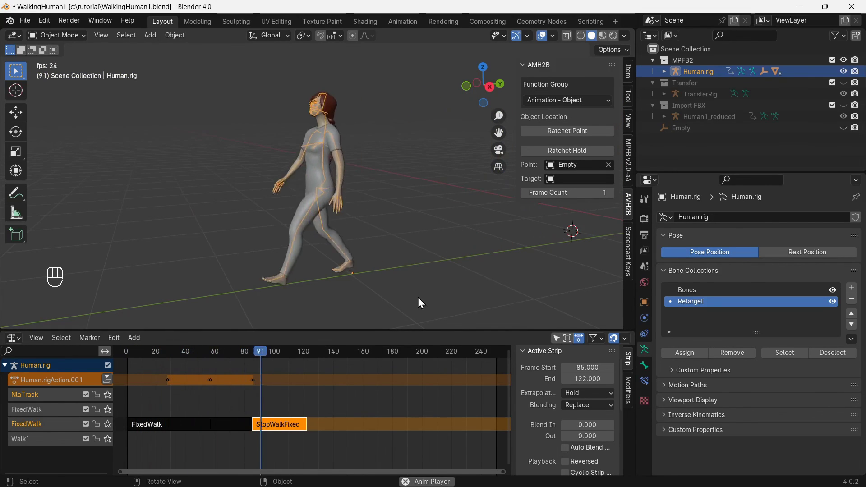
{"action": "key", "text": "space"}
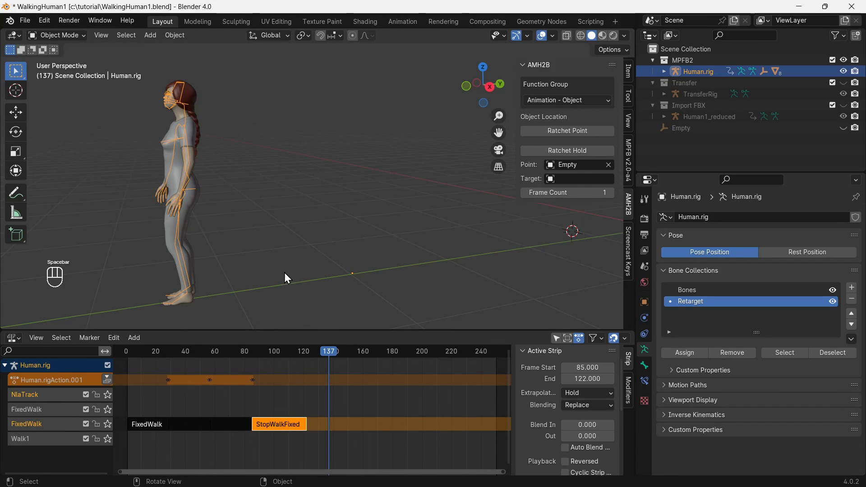